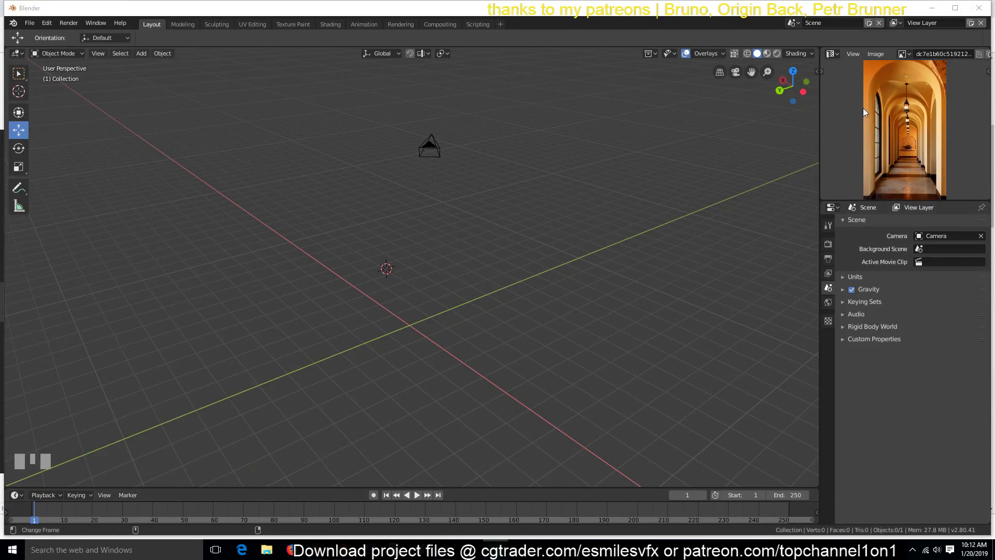
Step: Bring the hallway photo into the viewport as a reference empty, scaled about 3.5x at the origin
{"action": "scroll", "scroll_direction": "up", "scroll_amount": 3}
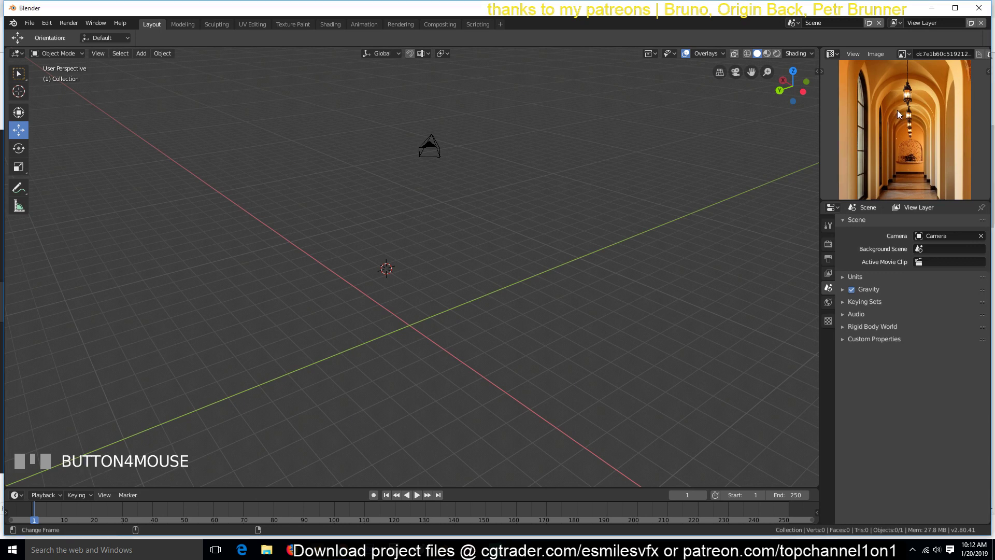
{"action": "key", "text": "`"}
{"action": "left_click", "coordinate": [923, 167]}
{"action": "scroll", "scroll_direction": "down", "scroll_amount": 3}
{"action": "key", "text": "`"}
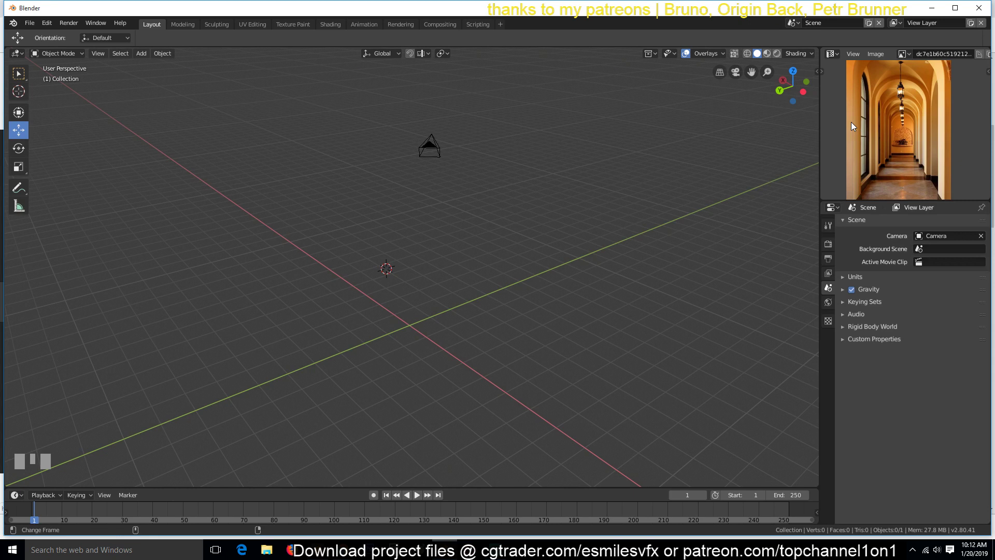
{"action": "scroll", "scroll_direction": "down", "scroll_amount": 3}
{"action": "scroll", "scroll_direction": "up", "scroll_amount": 3}
{"action": "scroll", "scroll_direction": "up", "scroll_amount": 3}
{"action": "left_click_drag", "start_coordinate": [402, 328], "coordinate": [441, 309]}
Step: Centre the view, go to top view and add a mesh cylinder roughly as wide as the arch
{"action": "key", "text": "shift+c"}
{"action": "scroll", "scroll_direction": "down", "scroll_amount": 3}
{"action": "key", "text": "`"}
{"action": "key", "text": "KP_1"}
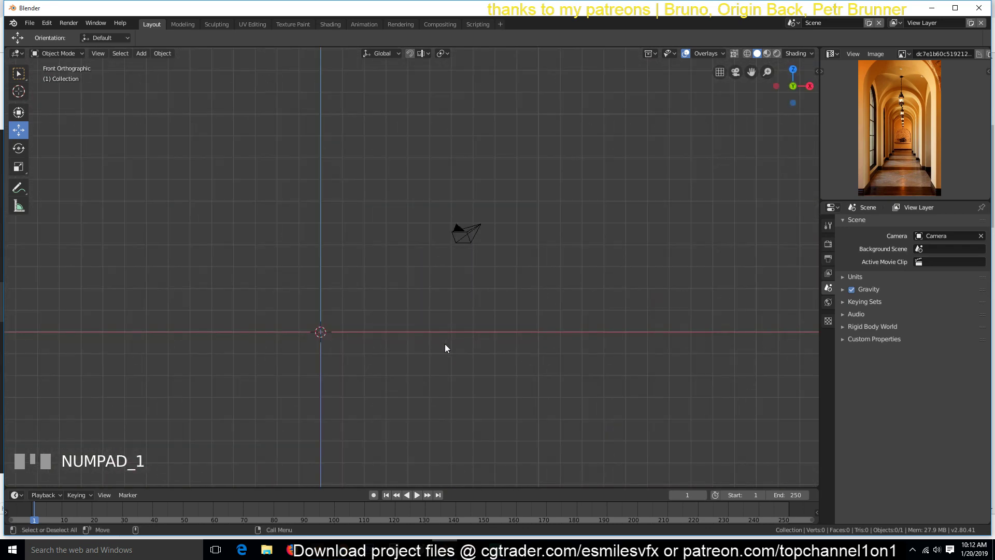
{"action": "key", "text": "KP_7"}
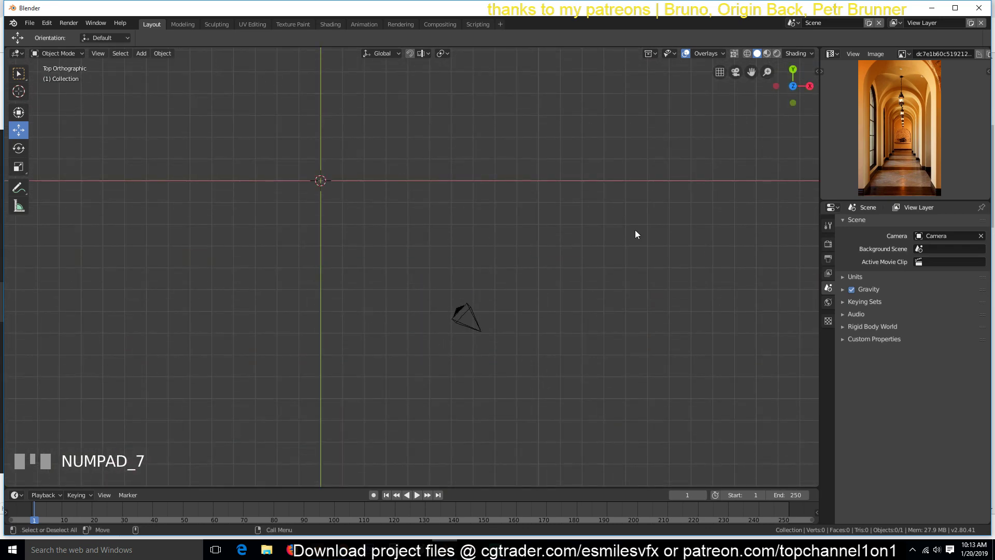
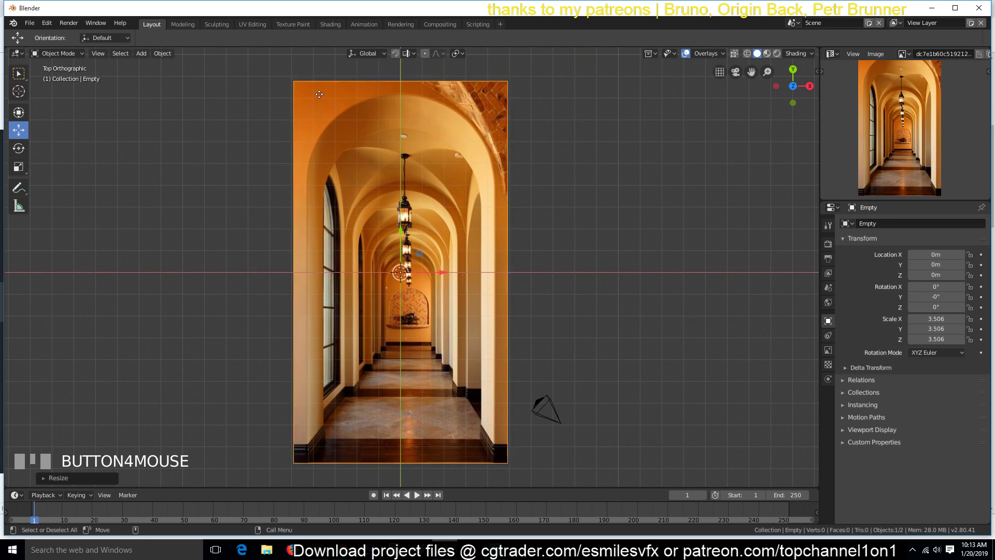
{"action": "key", "text": "shift+a"}
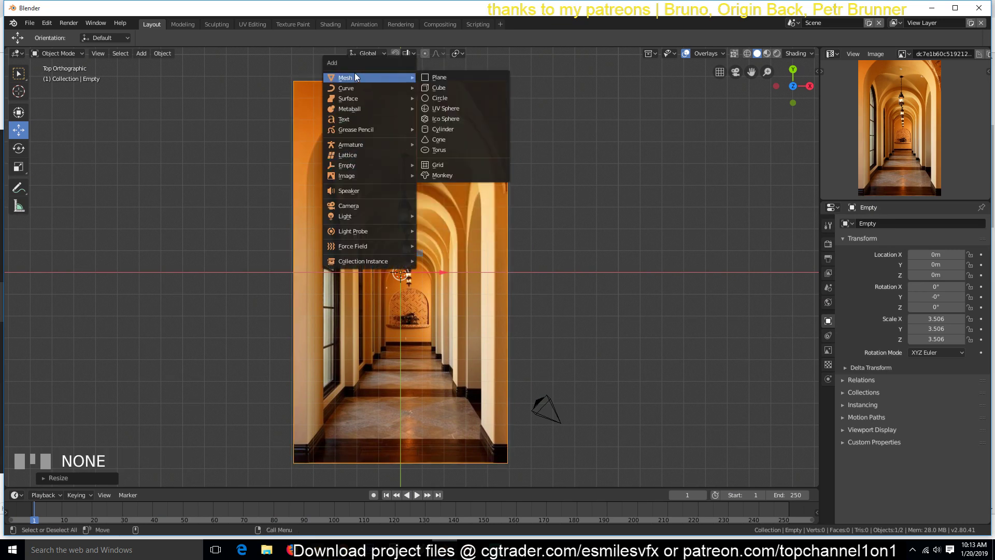
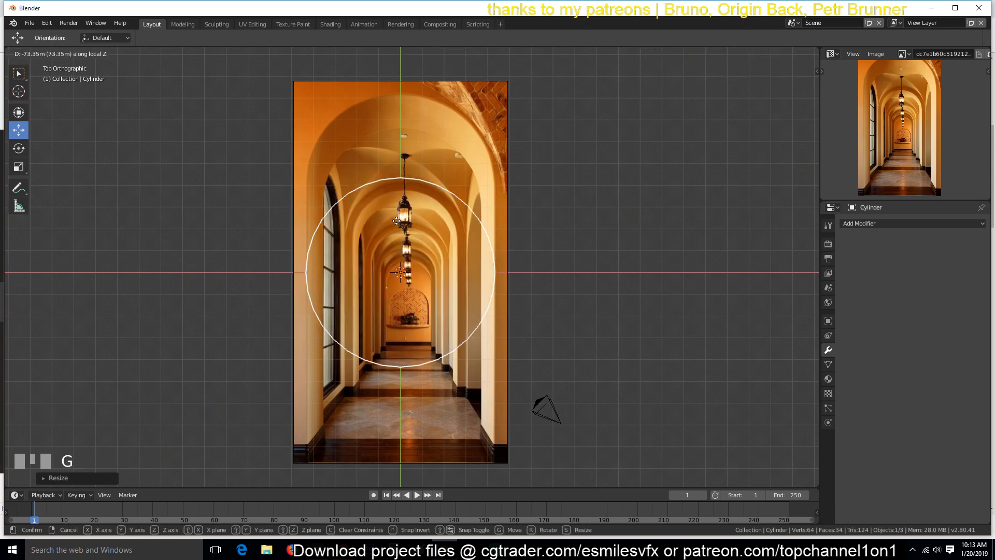
Step: Select the cylinder, enter Edit Mode with see-through shading and face it from the front
{"action": "right_click", "coordinate": [403, 225]}
{"action": "left_click_drag", "start_coordinate": [404, 225], "coordinate": [315, 199]}
{"action": "key", "text": "z"}
{"action": "key", "text": "Tab"}
{"action": "key", "text": "alt+a"}
{"action": "key", "text": "b"}
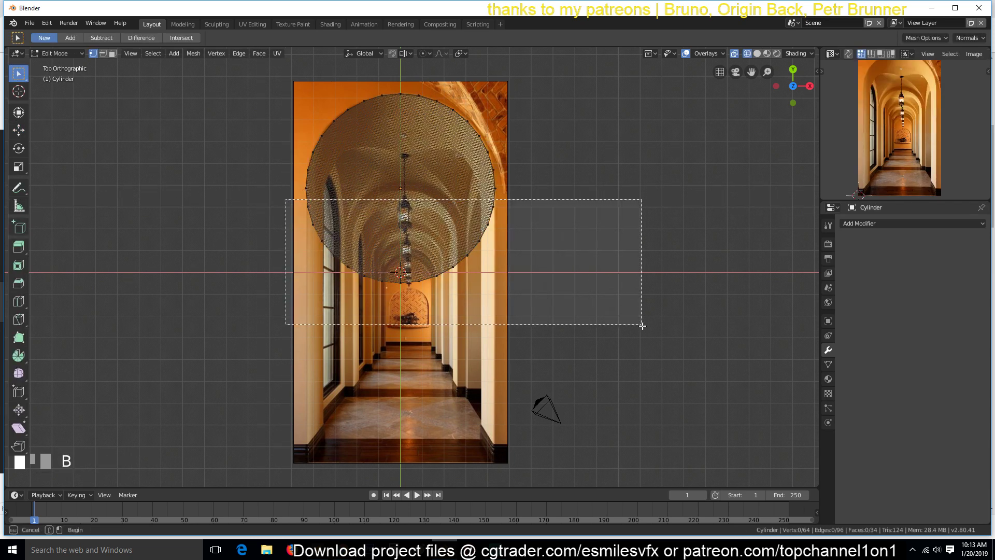
{"action": "key", "text": "`"}
{"action": "key", "text": "KP_1"}
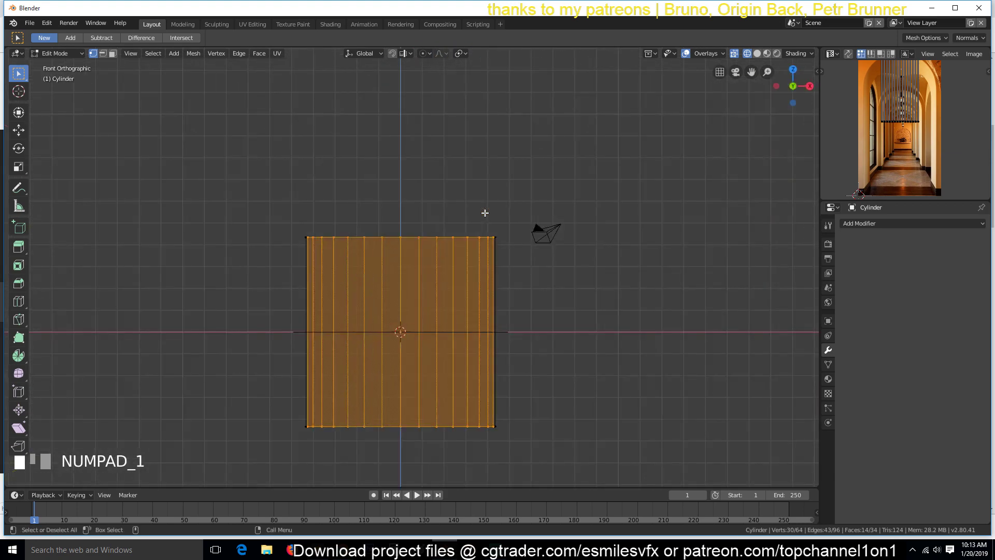
{"action": "key", "text": "`"}
Step: Box-select the cylinder's lower vertices and delete them, leaving the upper half as an arch
{"action": "key", "text": "Tab"}
{"action": "key", "text": "KP_1"}
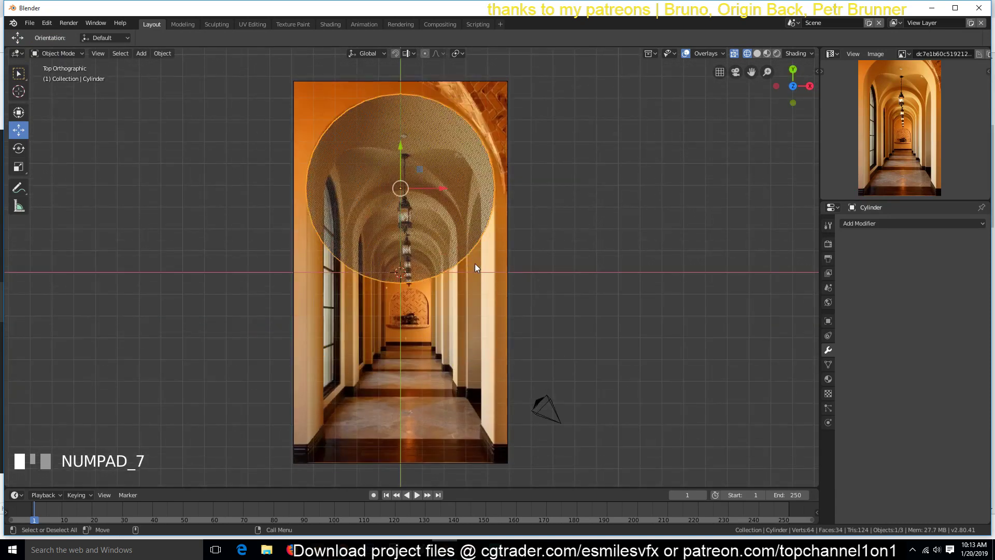
{"action": "left_click_drag", "start_coordinate": [477, 267], "coordinate": [547, 318]}
{"action": "key", "text": "b"}
{"action": "key", "text": "r"}
{"action": "key", "text": "alt+a"}
{"action": "key", "text": "z"}
{"action": "key", "text": "`"}
{"action": "left_click", "coordinate": [402, 281]}
{"action": "key", "text": "`"}
{"action": "key", "text": "x"}
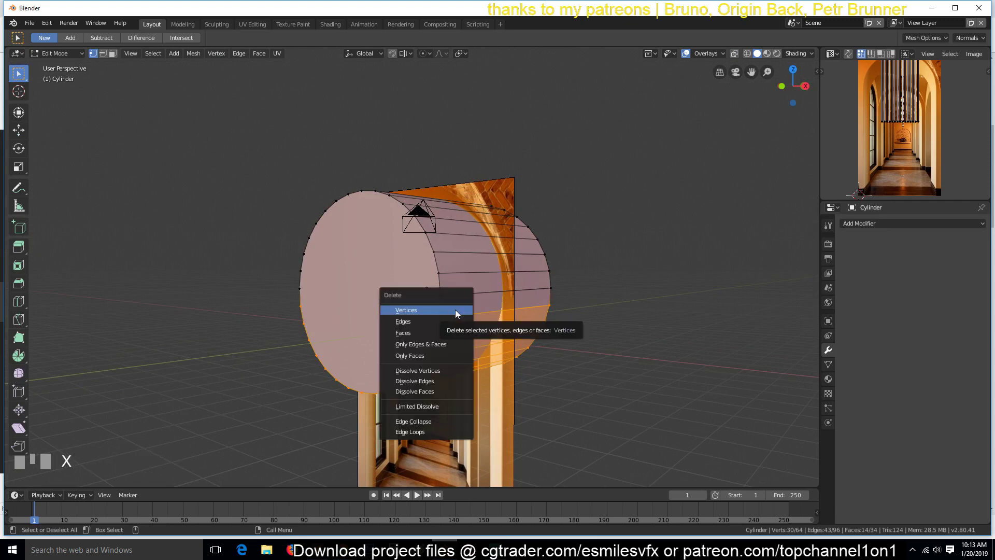
{"action": "key", "text": "`"}
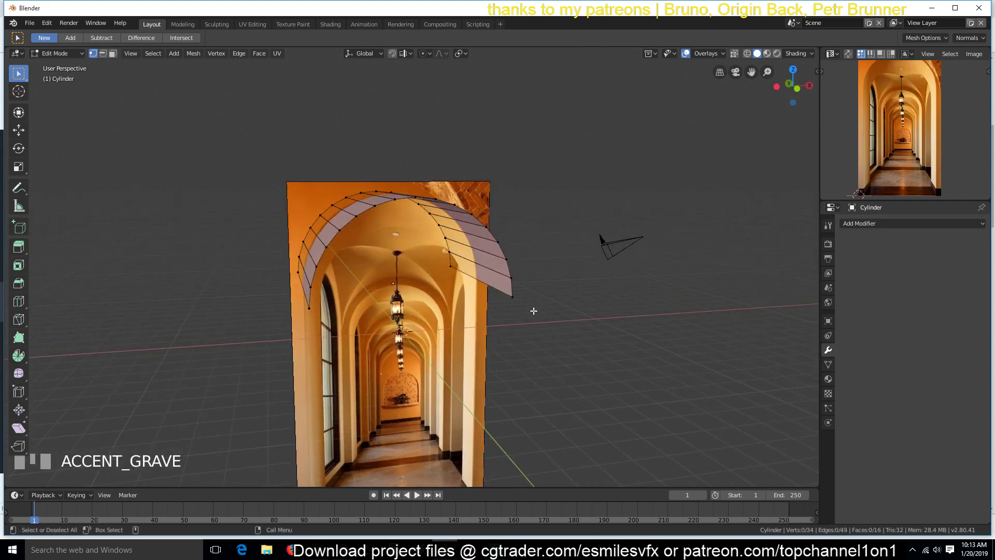
Step: Select the arch's bottom vertices in front view and extrude them downward to match the photo
{"action": "key", "text": "KP_0"}
{"action": "key", "text": "KP_1"}
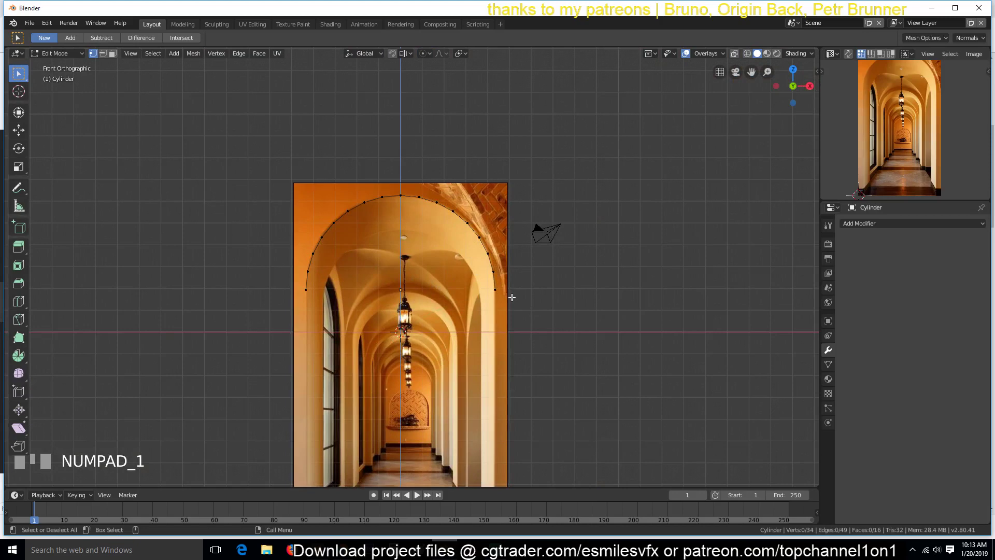
{"action": "key", "text": "z"}
{"action": "key", "text": "v"}
{"action": "key", "text": "b"}
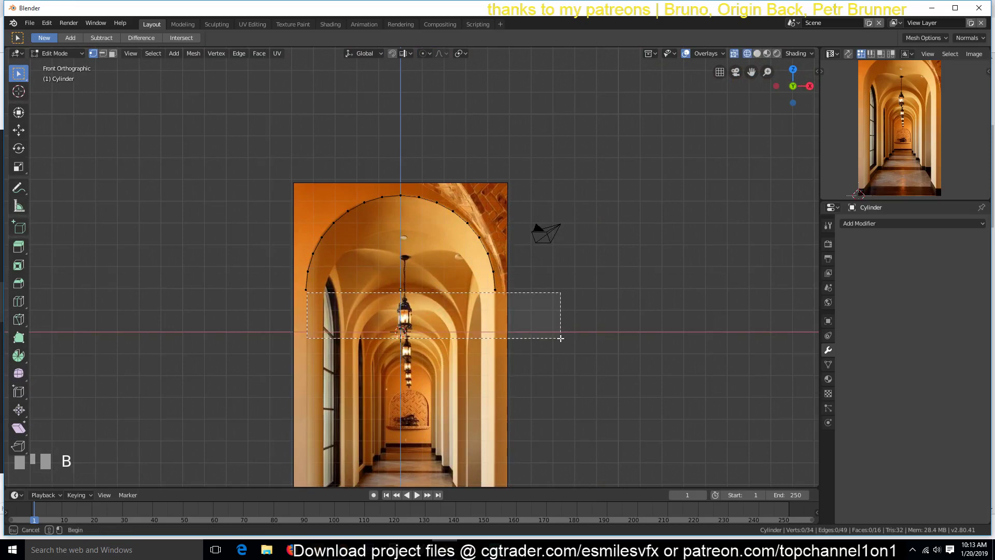
{"action": "scroll", "scroll_direction": "down", "scroll_amount": 3}
{"action": "scroll", "scroll_direction": "up", "scroll_amount": 3}
{"action": "key", "text": "e"}
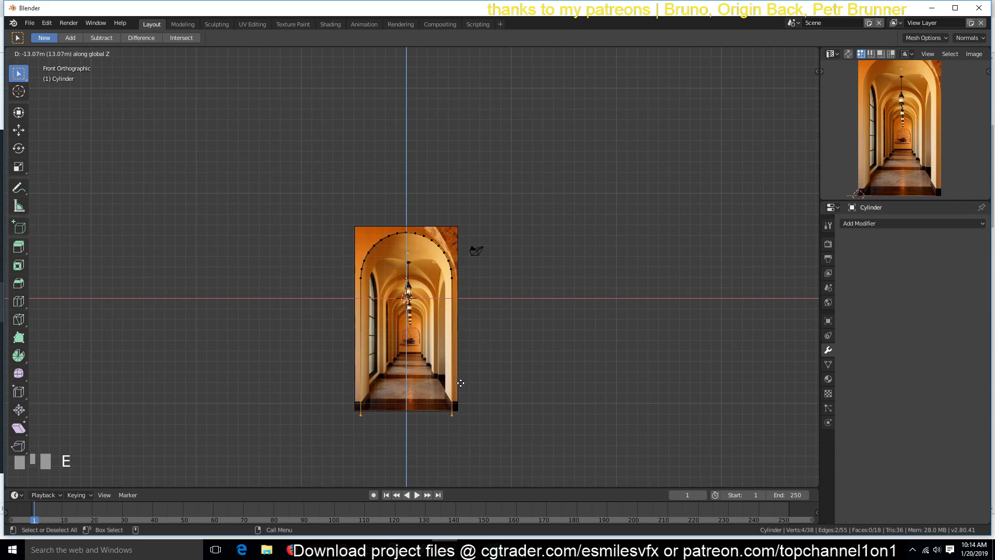
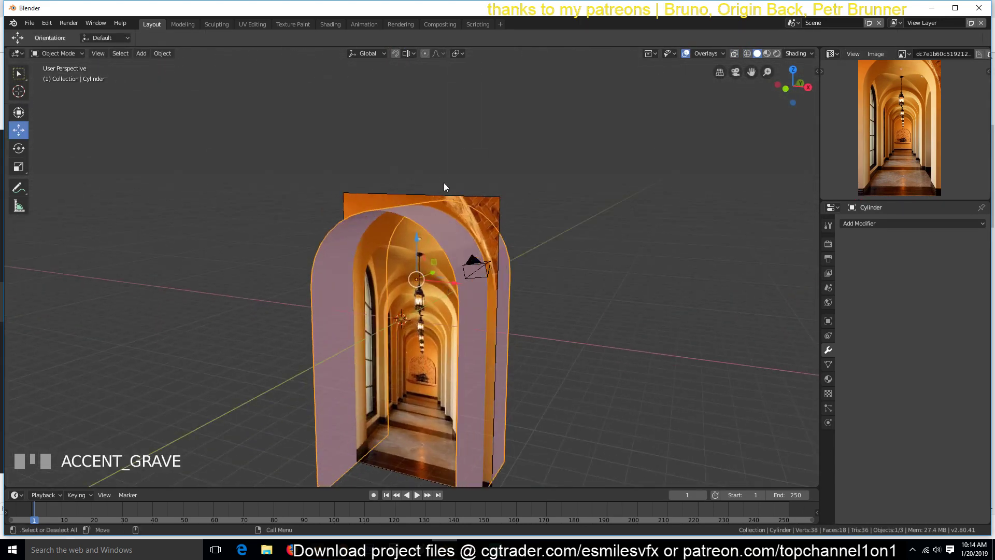
Step: Delete the reference photo and snap the 3D cursor and origin onto the arch's selected vertices
{"action": "left_click", "coordinate": [385, 193]}
{"action": "key", "text": "x"}
{"action": "key", "text": "`"}
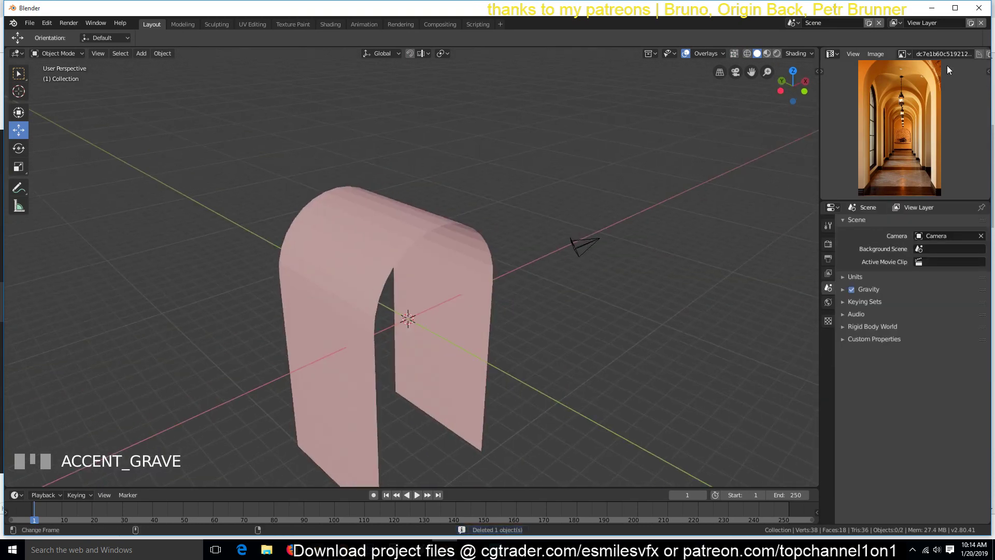
{"action": "left_click", "coordinate": [397, 270]}
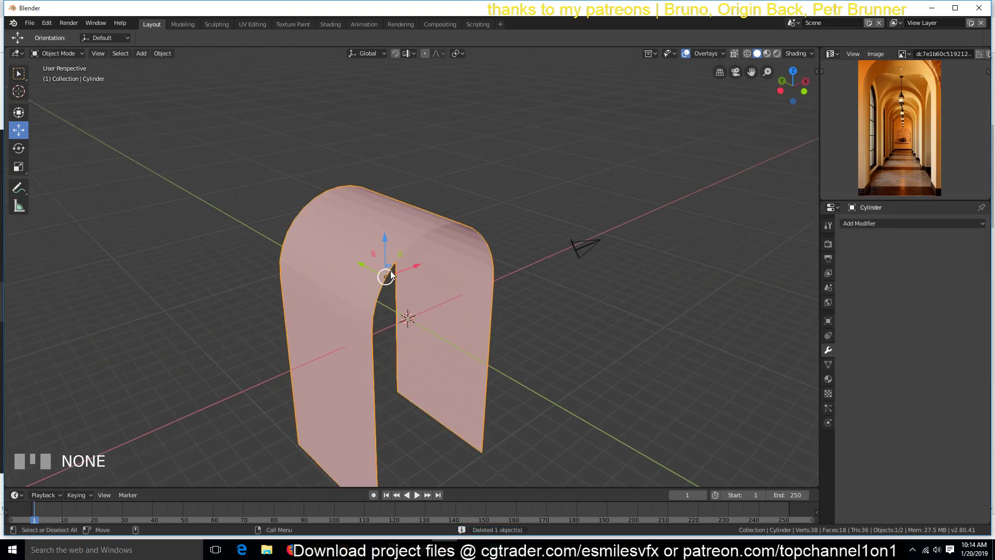
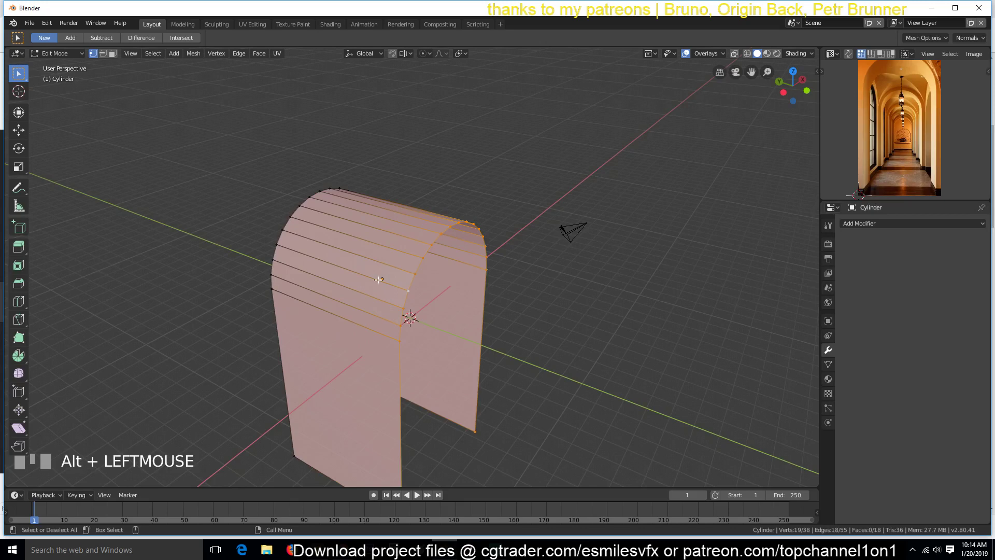
{"action": "key", "text": "`"}
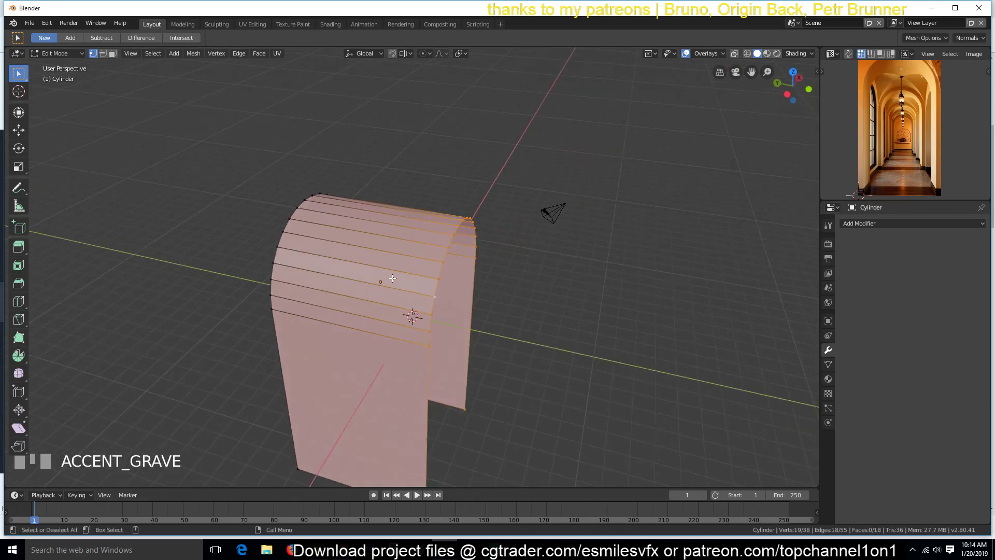
{"action": "key", "text": "shift+s"}
{"action": "key", "text": "shift+s"}
{"action": "key", "text": "shift+s"}
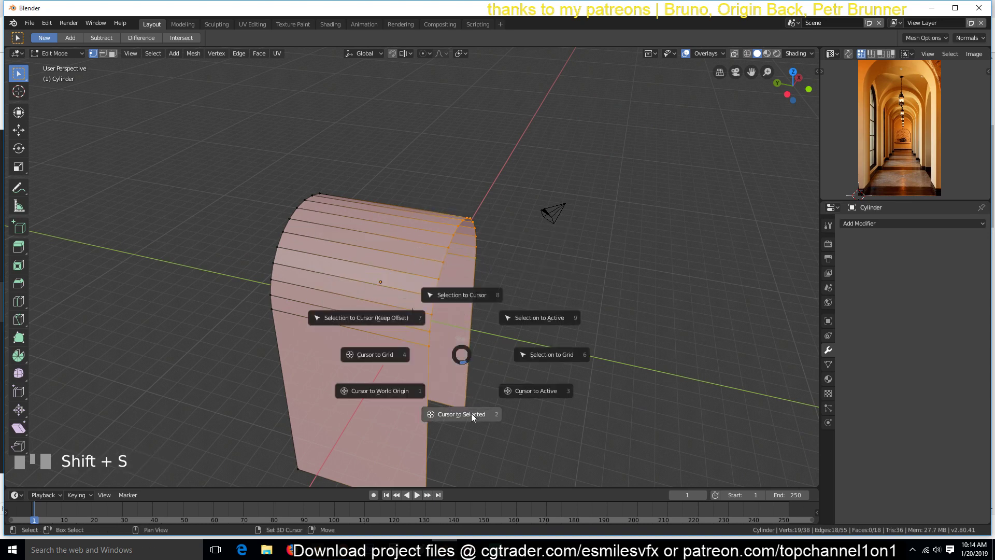
{"action": "key", "text": "Tab"}
Step: Add a Mirror modifier along Z and move the arch so it doubles into a longer vaulted section
{"action": "left_click_drag", "start_coordinate": [425, 226], "coordinate": [882, 232]}
{"action": "key", "text": "`"}
{"action": "left_click", "coordinate": [881, 232]}
{"action": "left_click_drag", "start_coordinate": [881, 230], "coordinate": [846, 285]}
{"action": "left_click", "coordinate": [851, 292]}
{"action": "left_click", "coordinate": [850, 293]}
{"action": "double_click", "coordinate": [849, 300]}
{"action": "key", "text": "`"}
{"action": "left_click_drag", "start_coordinate": [385, 248], "coordinate": [441, 70]}
{"action": "scroll", "scroll_direction": "down", "scroll_amount": 3}
{"action": "key", "text": "`"}
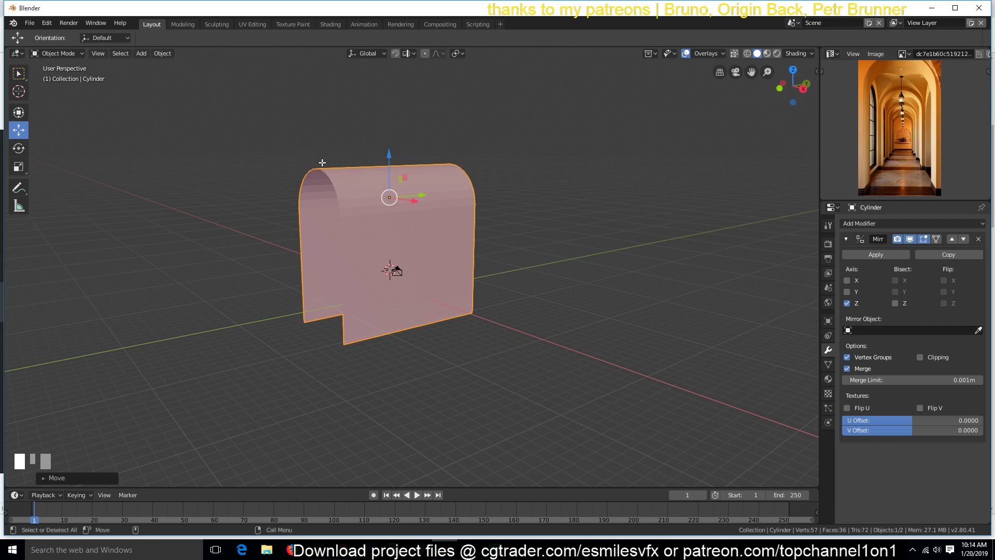
Step: Set the transform orientation and apply the arch's rotation and scale with Ctrl+A
{"action": "left_click", "coordinate": [383, 57]}
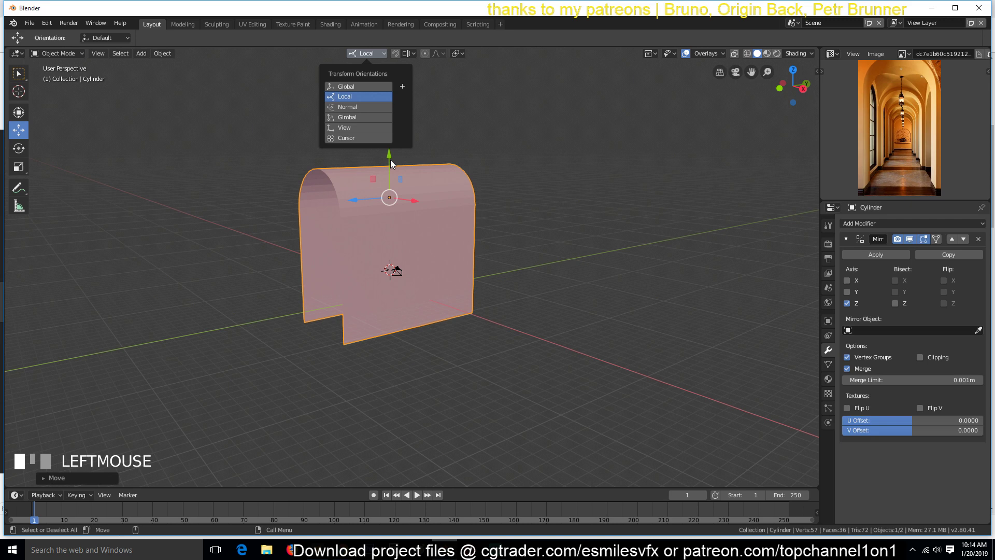
{"action": "left_click", "coordinate": [371, 56]}
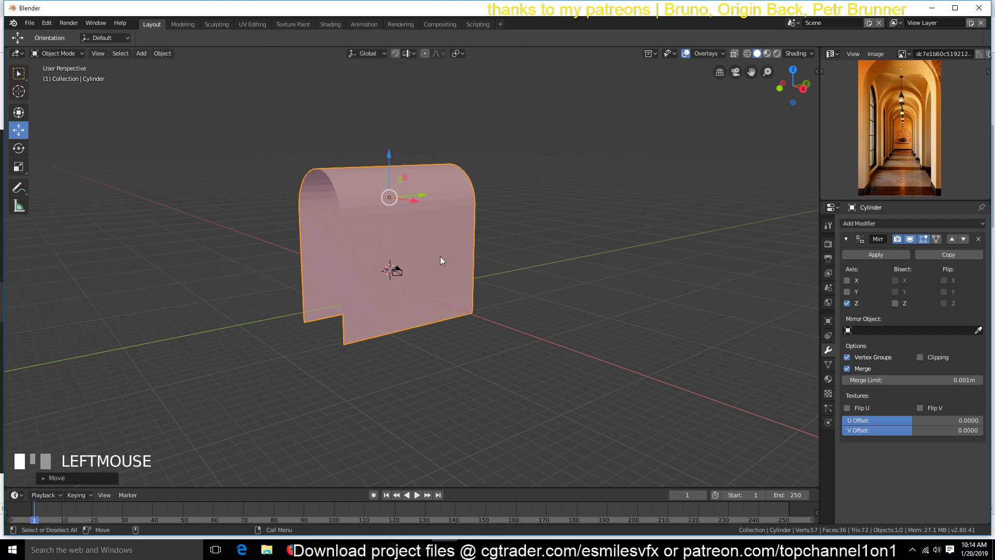
{"action": "left_click", "coordinate": [446, 259]}
{"action": "key", "text": "ctrl+a"}
{"action": "left_click_drag", "start_coordinate": [383, 53], "coordinate": [853, 307]}
{"action": "key", "text": "ctrl+a"}
Step: Switch the Mirror modifier to the Y axis so the half-arch forms a full tunnel section
{"action": "left_click", "coordinate": [852, 294]}
{"action": "key", "text": "`"}
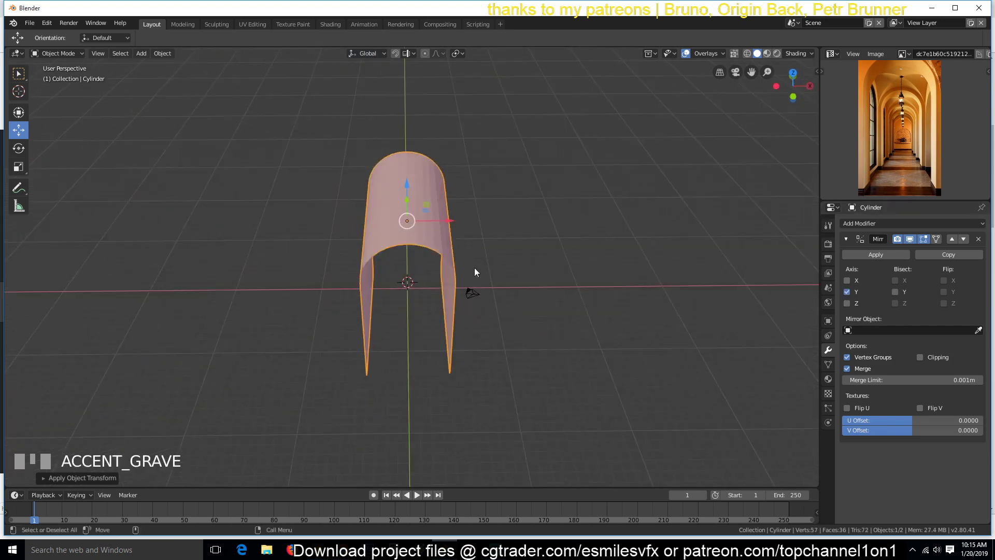
{"action": "scroll", "scroll_direction": "up", "scroll_amount": 3}
{"action": "key", "text": "`"}
{"action": "scroll", "scroll_direction": "down", "scroll_amount": 3}
{"action": "key", "text": "`"}
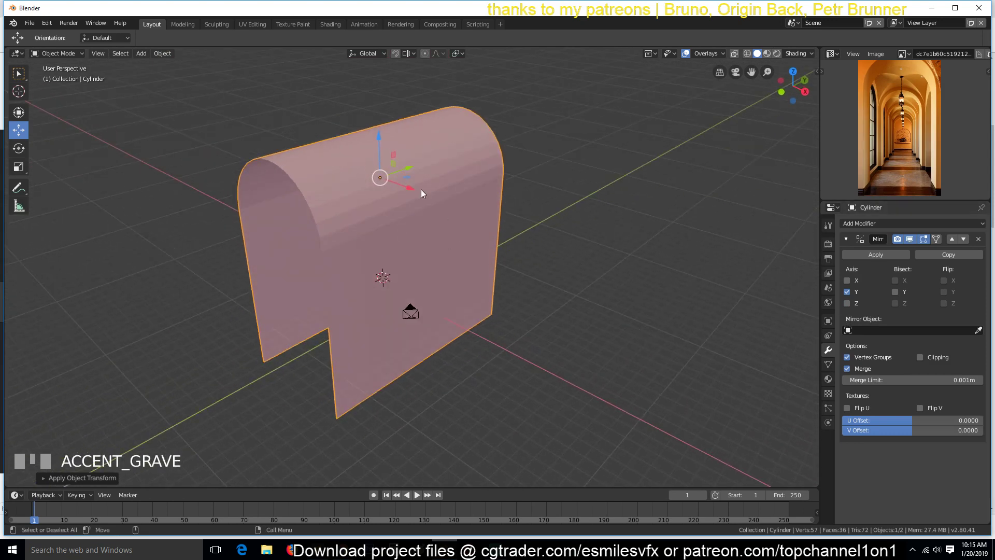
Step: Inspect the arch's vertices from the side in Edit Mode, then return to Object Mode
{"action": "left_click", "coordinate": [940, 242]}
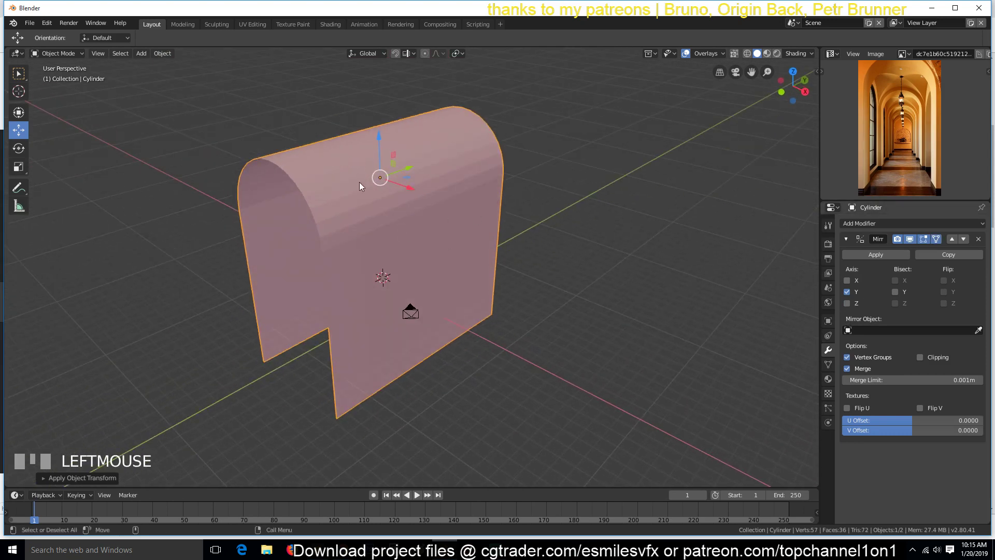
{"action": "key", "text": "Tab"}
{"action": "key", "text": "`"}
{"action": "left_click", "coordinate": [938, 242]}
{"action": "key", "text": "`"}
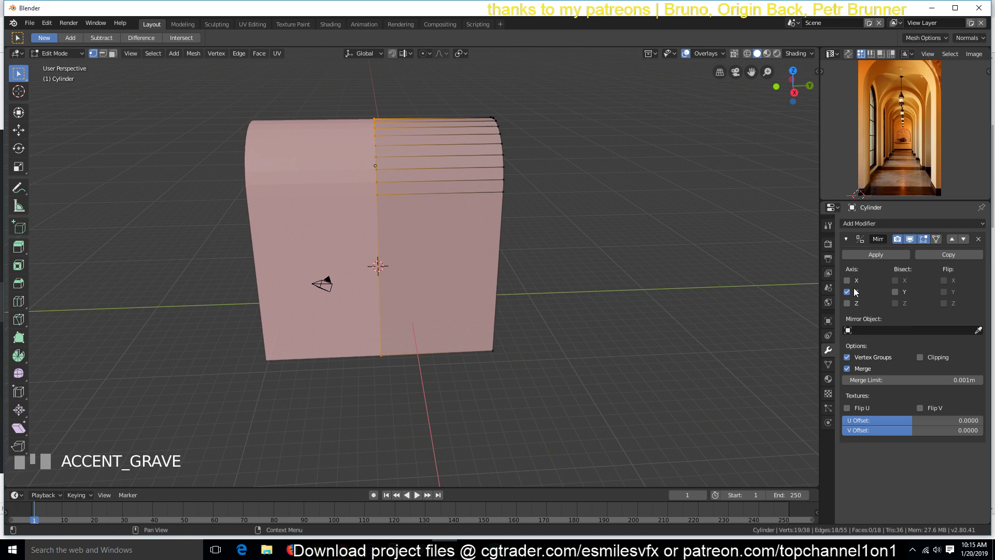
{"action": "key", "text": "`"}
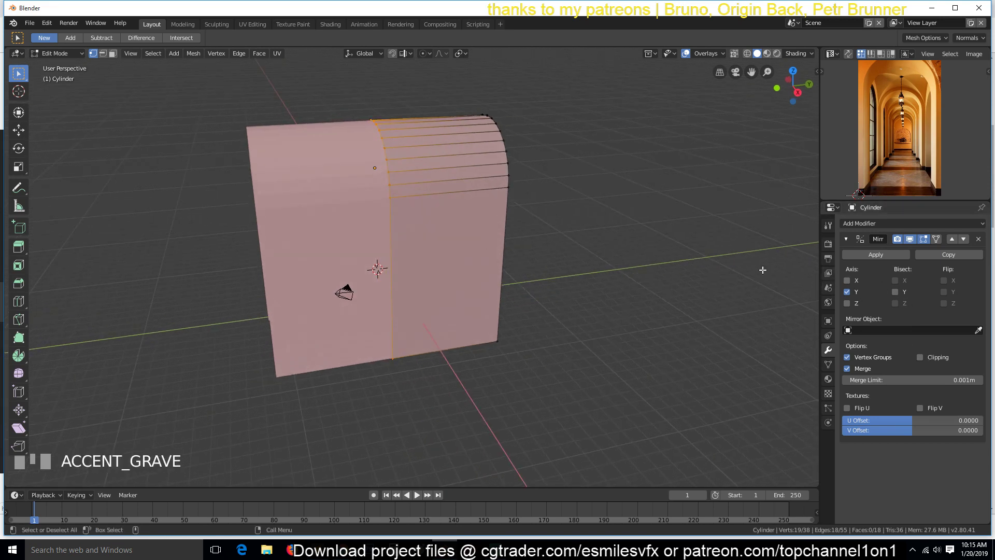
{"action": "key", "text": "Tab"}
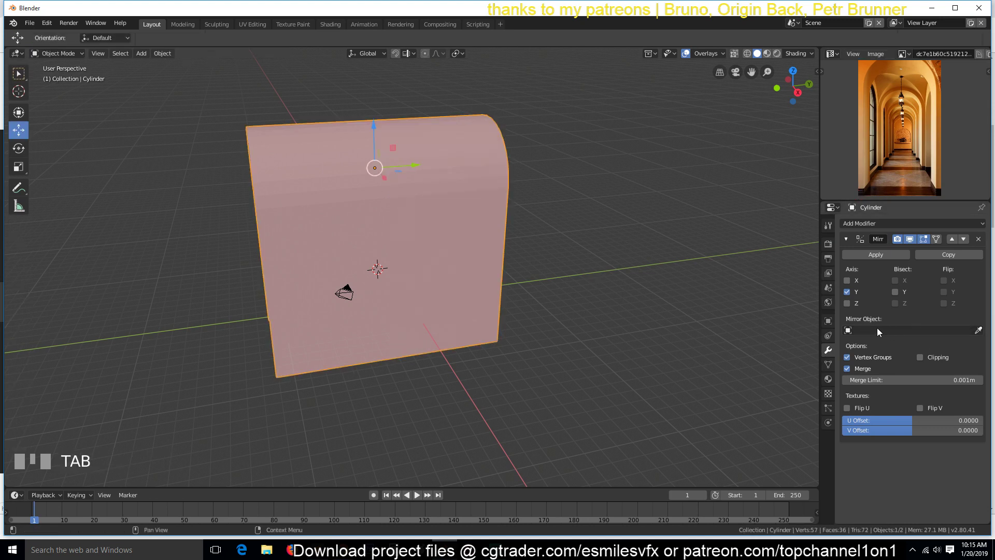
Step: From top view, add a Plain Axes empty at the arch's top centre and scale it up
{"action": "key", "text": "KP_7"}
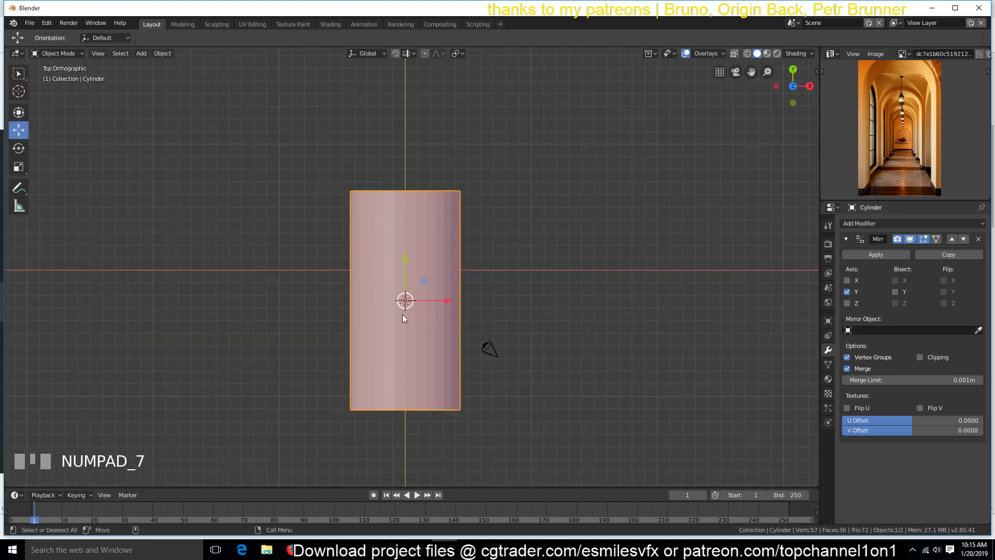
{"action": "scroll", "scroll_direction": "up", "scroll_amount": 3}
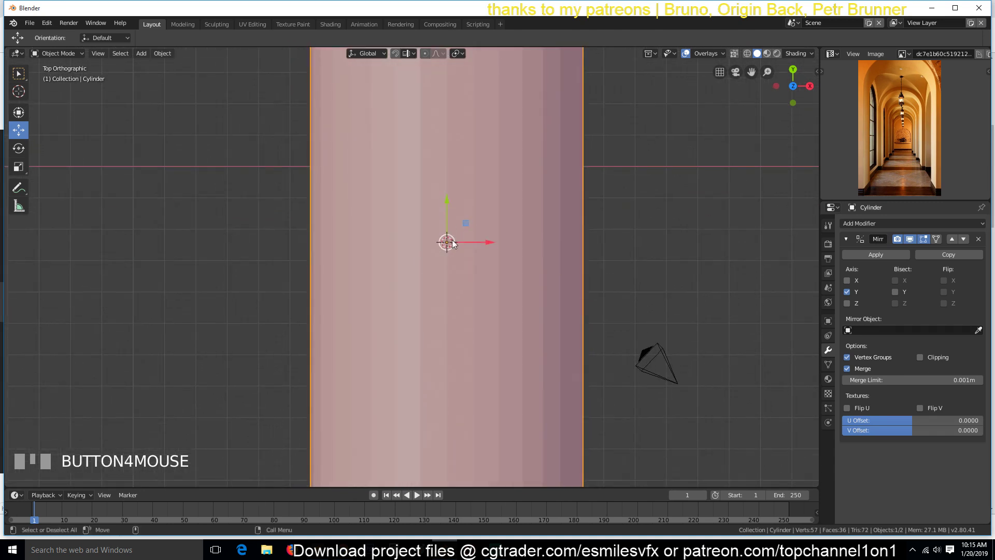
{"action": "key", "text": "shift+a"}
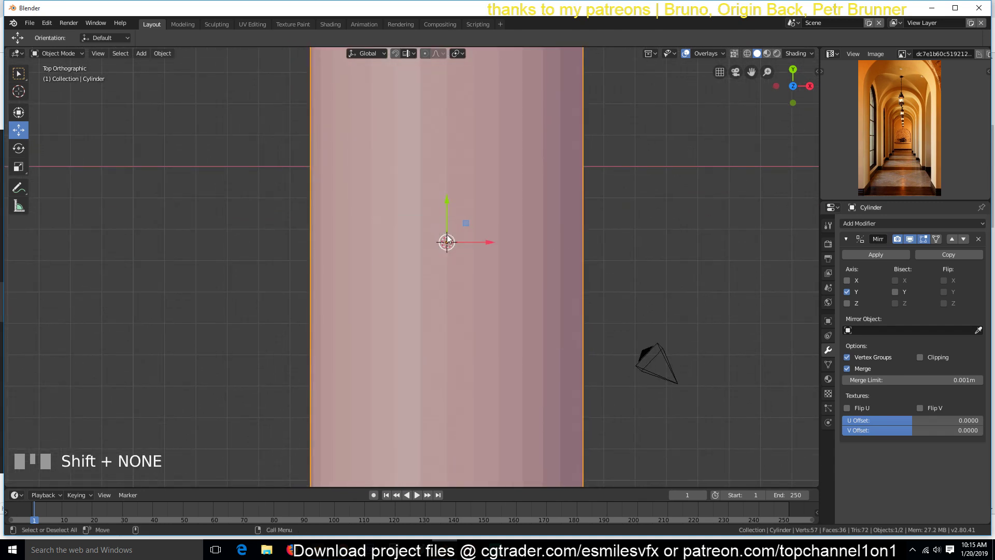
{"action": "key", "text": "shift+a"}
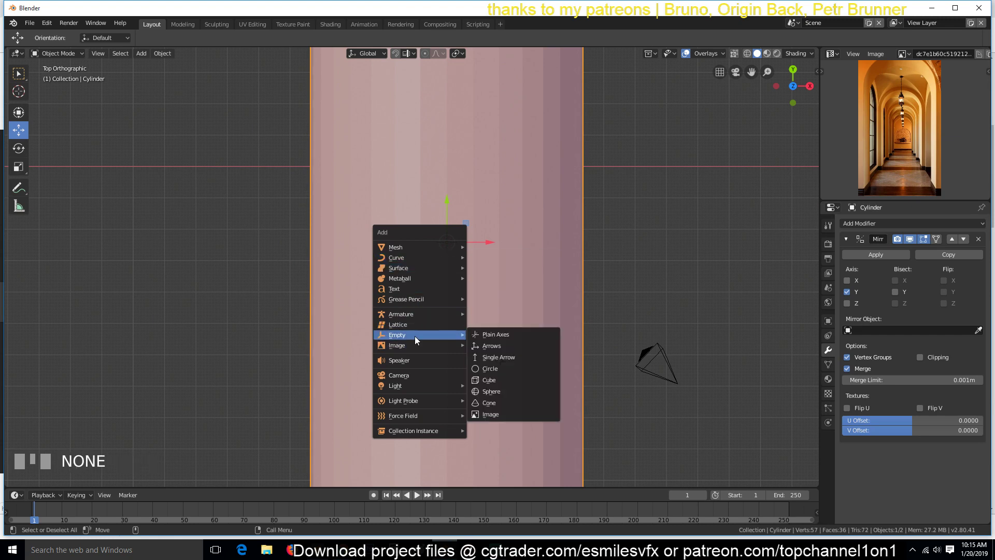
{"action": "key", "text": "s"}
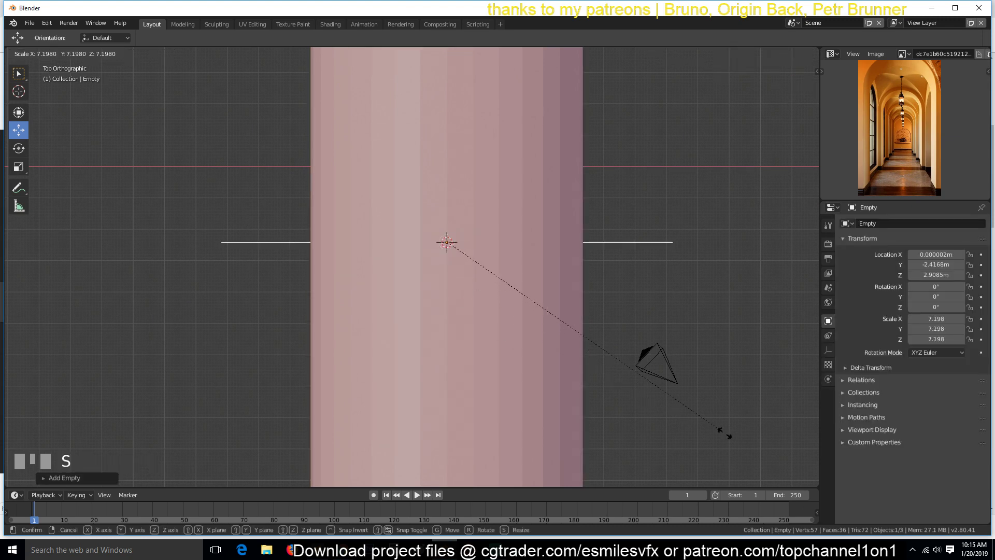
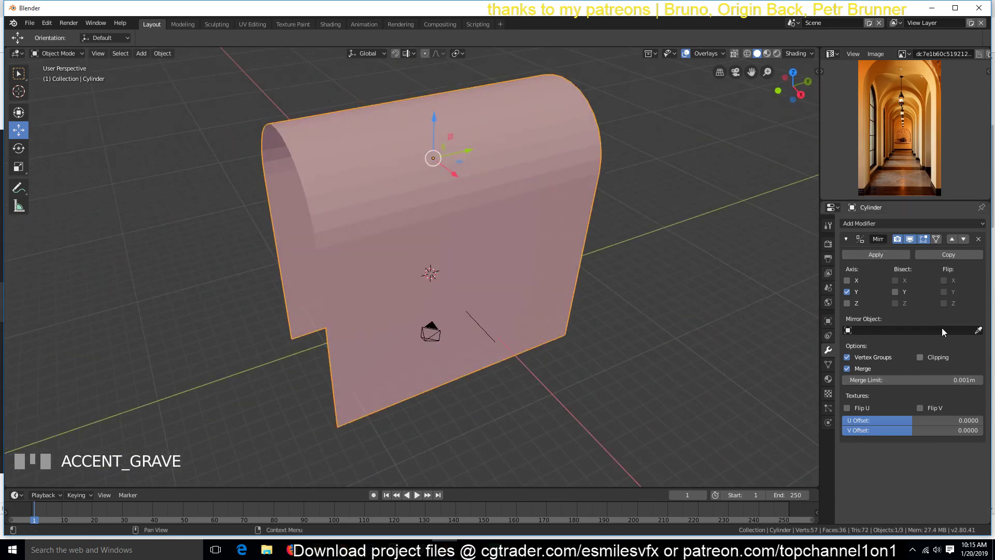
Step: Rotate the empty 45 degrees around the Z axis
{"action": "left_click", "coordinate": [981, 335]}
{"action": "key", "text": "`"}
{"action": "left_click", "coordinate": [436, 271]}
{"action": "key", "text": "`"}
{"action": "key", "text": "r"}
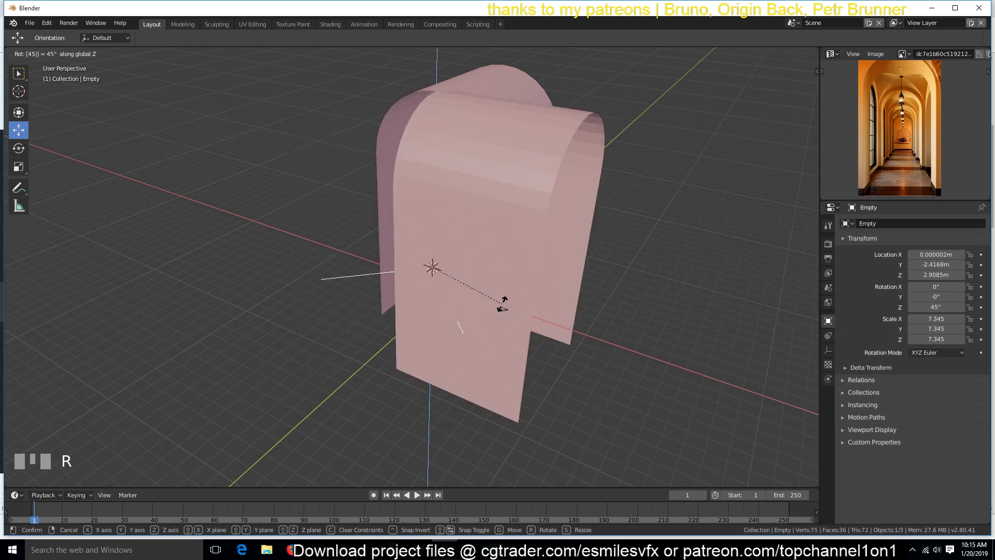
Step: Confirm the empty's 45 degree rotation and check the arch around it
{"action": "left_click", "coordinate": [506, 307]}
{"action": "key", "text": "`"}
{"action": "scroll", "scroll_direction": "down", "scroll_amount": 3}
{"action": "key", "text": "`"}
{"action": "scroll", "scroll_direction": "up", "scroll_amount": 3}
{"action": "key", "text": "`"}
Step: Set the Mirror modifier's object to the Empty with Bisect Y so the arms meet at a right angle
{"action": "left_click", "coordinate": [588, 193]}
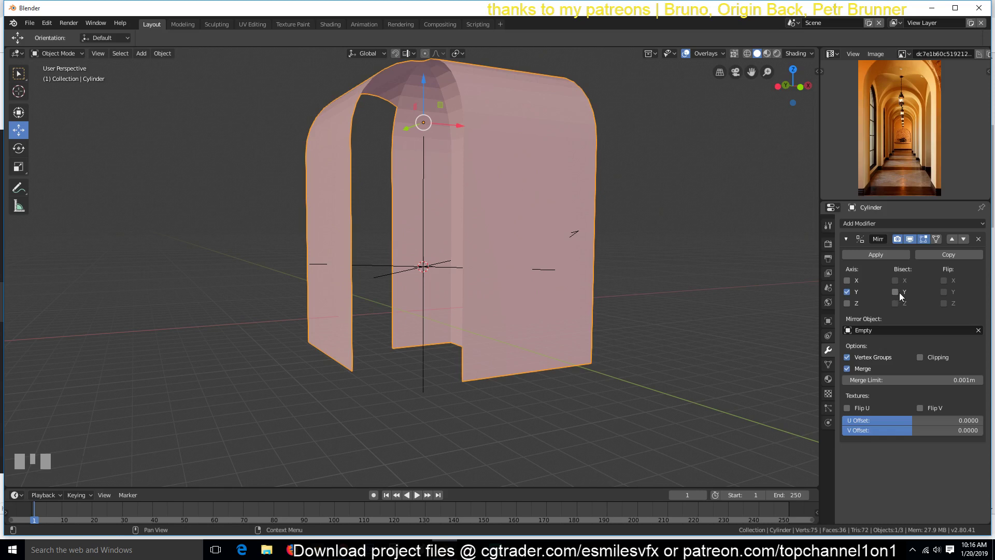
{"action": "left_click", "coordinate": [906, 296]}
{"action": "key", "text": "`"}
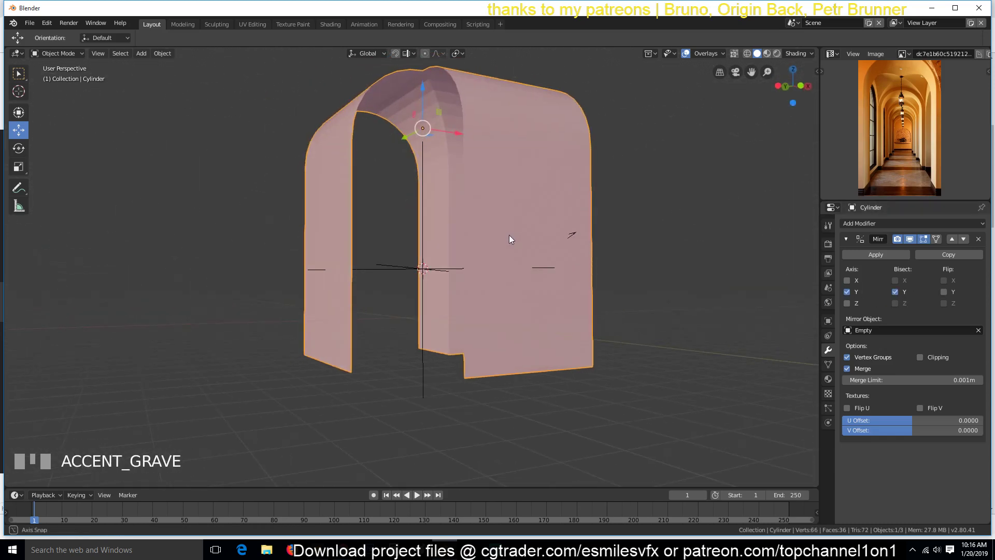
{"action": "scroll", "scroll_direction": "down", "scroll_amount": 3}
{"action": "key", "text": "`"}
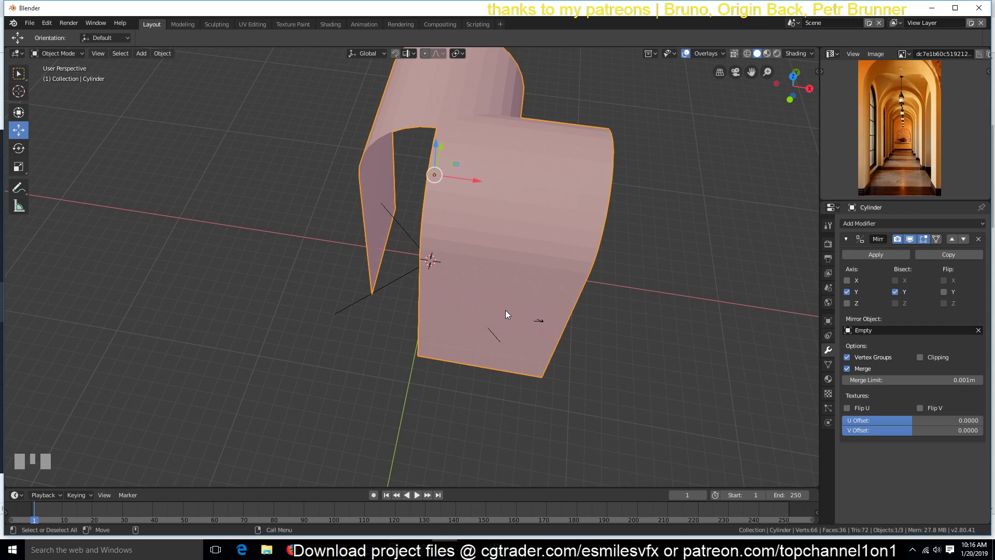
{"action": "key", "text": "`"}
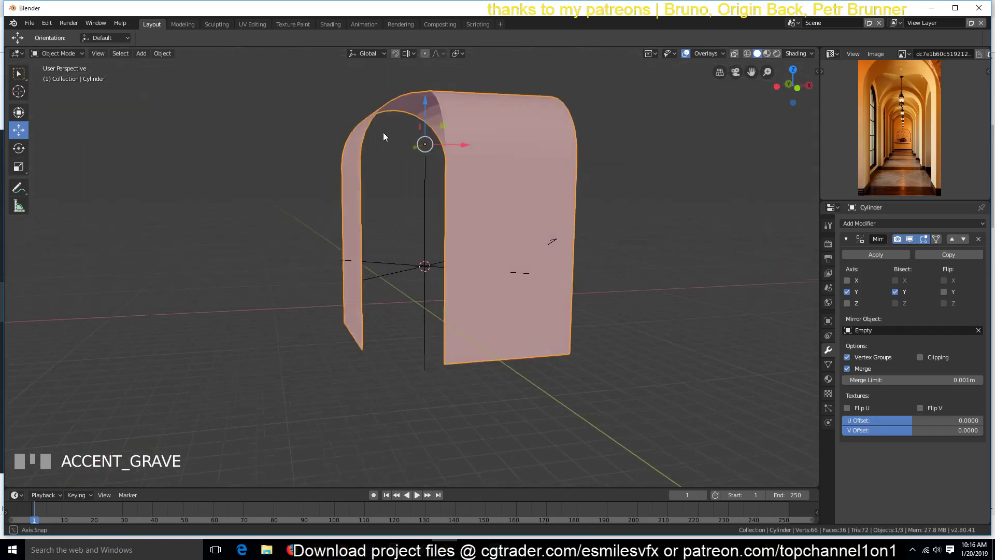
{"action": "left_click", "coordinate": [954, 292]}
{"action": "key", "text": "`"}
{"action": "left_click", "coordinate": [952, 297]}
{"action": "left_click", "coordinate": [952, 296]}
{"action": "left_click", "coordinate": [952, 296]}
{"action": "left_click", "coordinate": [952, 297]}
{"action": "left_click", "coordinate": [952, 297]}
{"action": "left_click", "coordinate": [952, 297]}
{"action": "left_click", "coordinate": [952, 296]}
{"action": "double_click", "coordinate": [952, 296]}
{"action": "left_click", "coordinate": [951, 292]}
{"action": "key", "text": "`"}
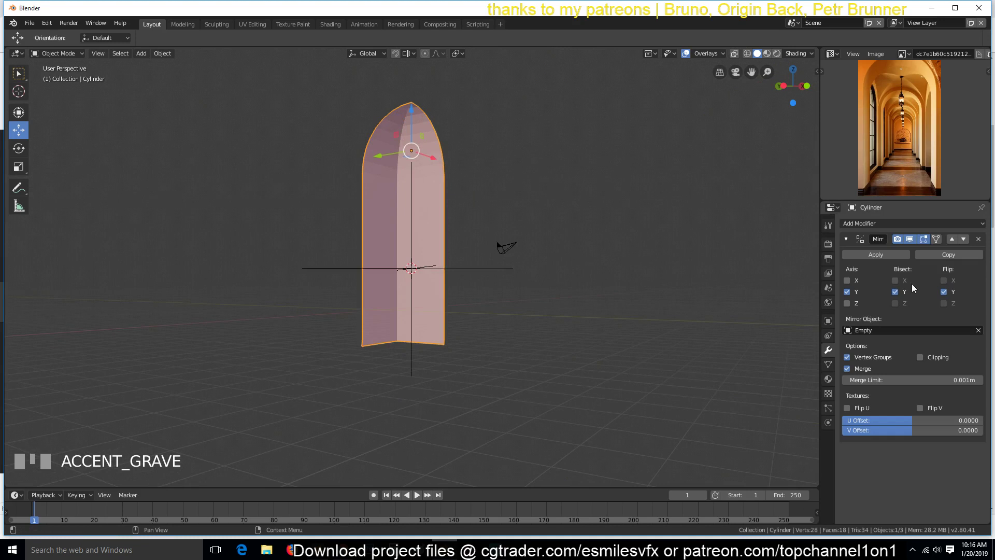
{"action": "left_click", "coordinate": [947, 294]}
{"action": "left_click", "coordinate": [893, 295]}
{"action": "double_click", "coordinate": [898, 294]}
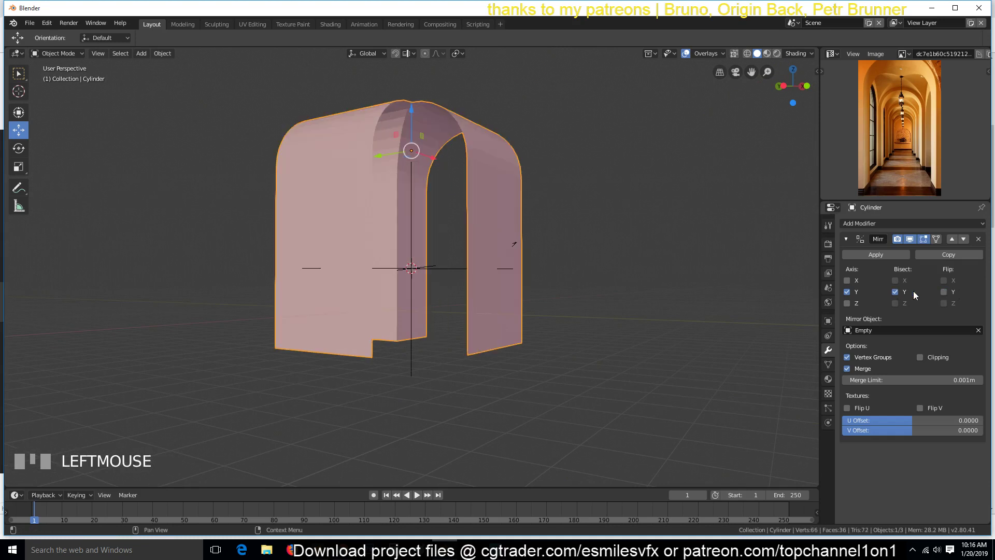
{"action": "left_click", "coordinate": [954, 295]}
{"action": "key", "text": "`"}
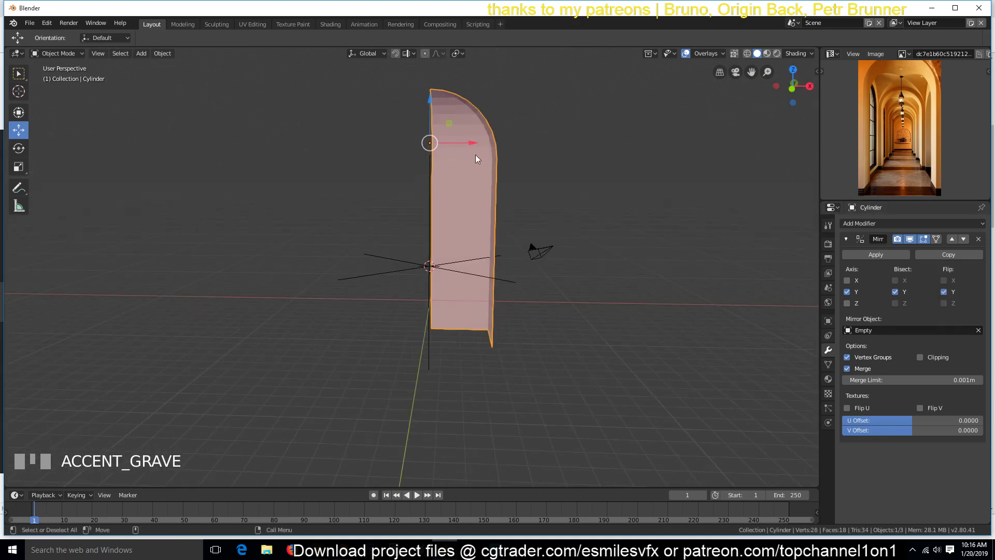
{"action": "left_click", "coordinate": [946, 294]}
{"action": "left_click", "coordinate": [954, 297]}
{"action": "key", "text": "`"}
{"action": "left_click", "coordinate": [947, 293]}
{"action": "key", "text": "`"}
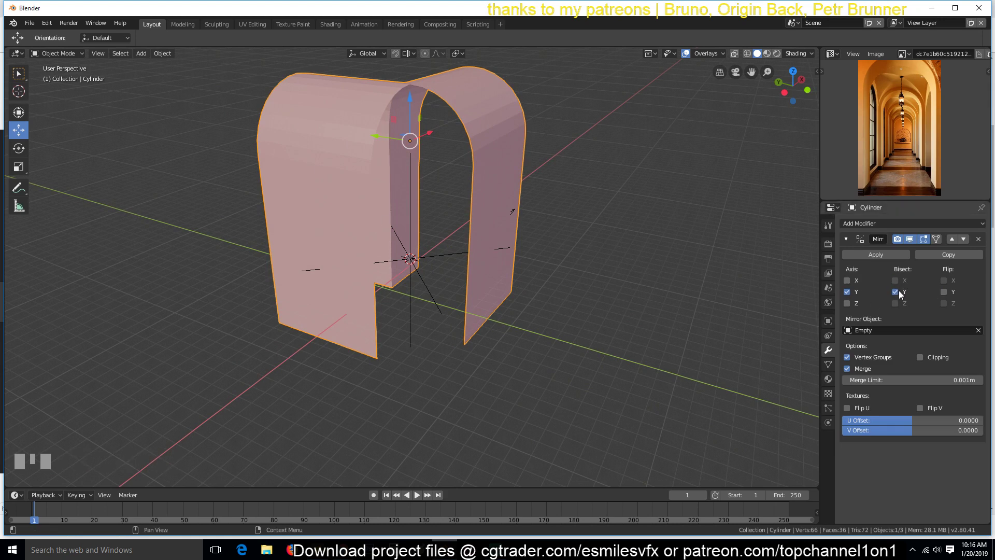
{"action": "left_click", "coordinate": [902, 294]}
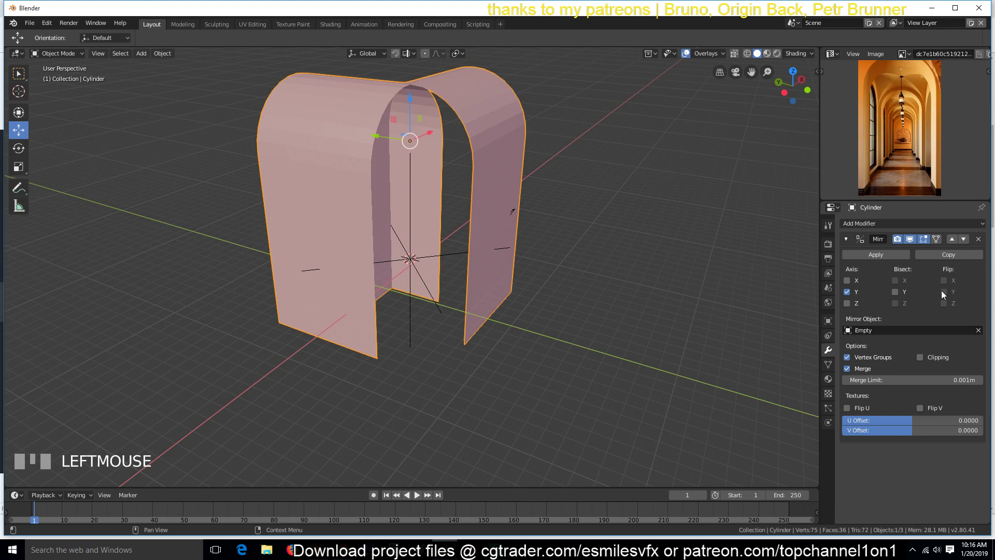
{"action": "left_click", "coordinate": [945, 294]}
{"action": "left_click", "coordinate": [922, 295]}
{"action": "key", "text": "`"}
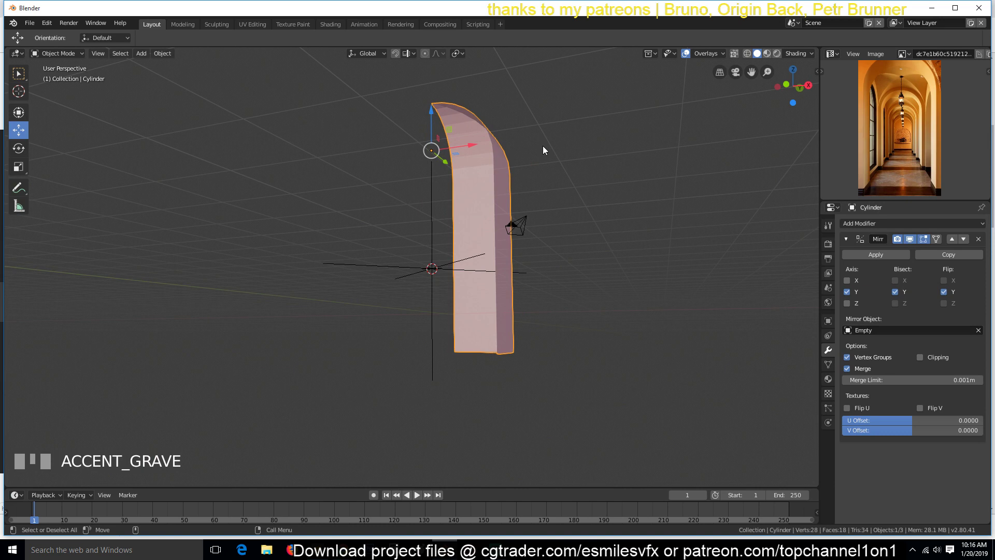
{"action": "left_click", "coordinate": [949, 298]}
{"action": "key", "text": "`"}
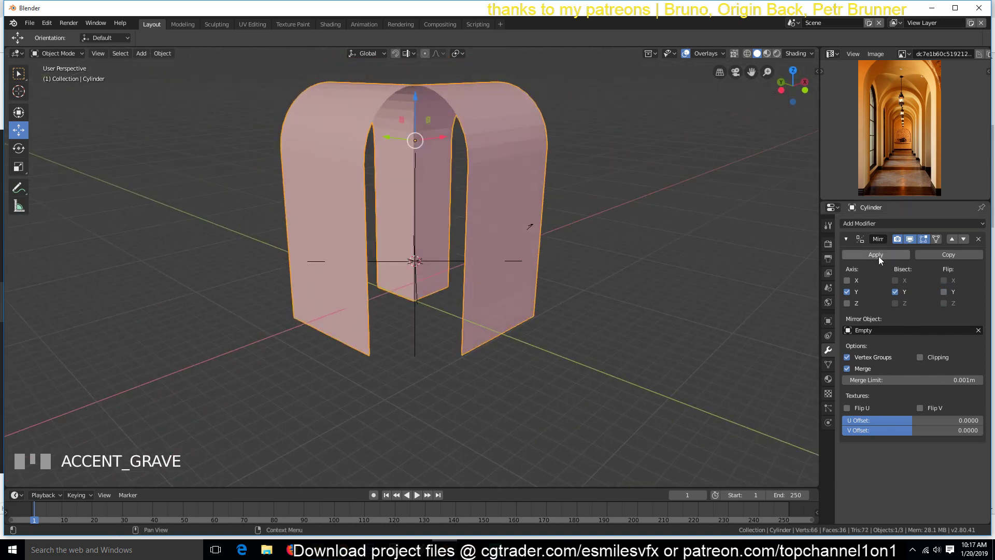
Step: Apply the Mirror modifier, then box-select the unwanted half from top view with see-through on
{"action": "left_click", "coordinate": [882, 259]}
{"action": "key", "text": "Tab"}
{"action": "key", "text": "KP_7"}
{"action": "key", "text": "z"}
{"action": "key", "text": "alt+a"}
{"action": "key", "text": "b"}
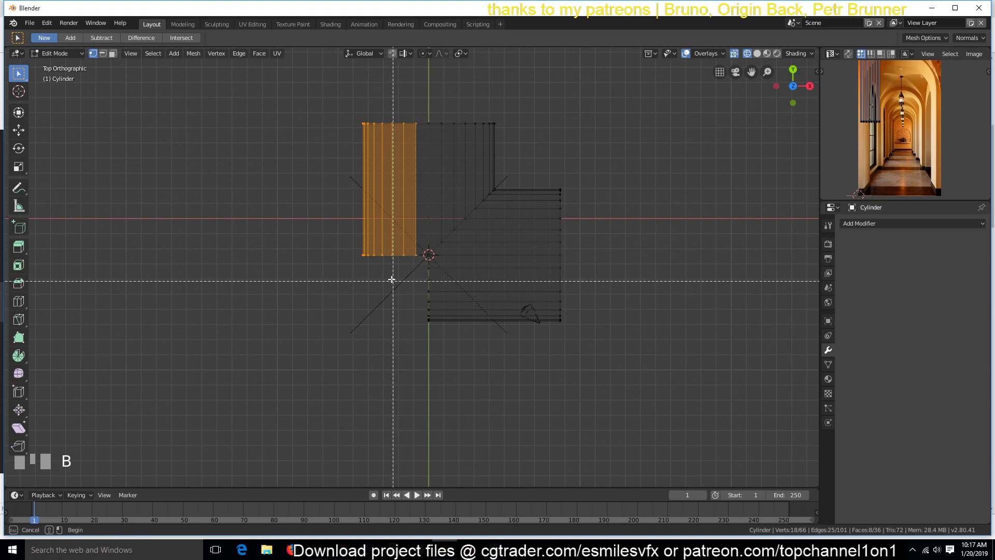
Step: Delete the selected half, leaving one corner piece of the groin vault, and exit Edit Mode
{"action": "key", "text": "x"}
{"action": "key", "text": "z"}
{"action": "key", "text": "`"}
{"action": "key", "text": "Tab"}
{"action": "key", "text": "`"}
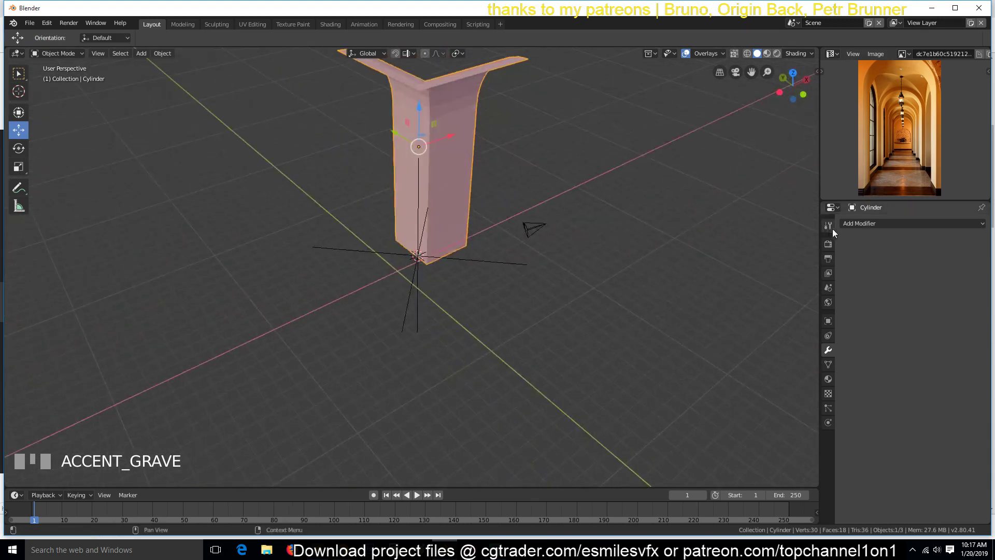
Step: Add a Mirror modifier on X and Y, repeating the corner piece into a four-pillar vaulted bay
{"action": "left_click", "coordinate": [861, 227]}
{"action": "key", "text": "x"}
{"action": "left_click", "coordinate": [433, 230]}
{"action": "left_click_drag", "start_coordinate": [906, 222], "coordinate": [857, 293]}
Step: Frame the vaulted bay through the portrait camera with Numpad 0
{"action": "key", "text": "`"}
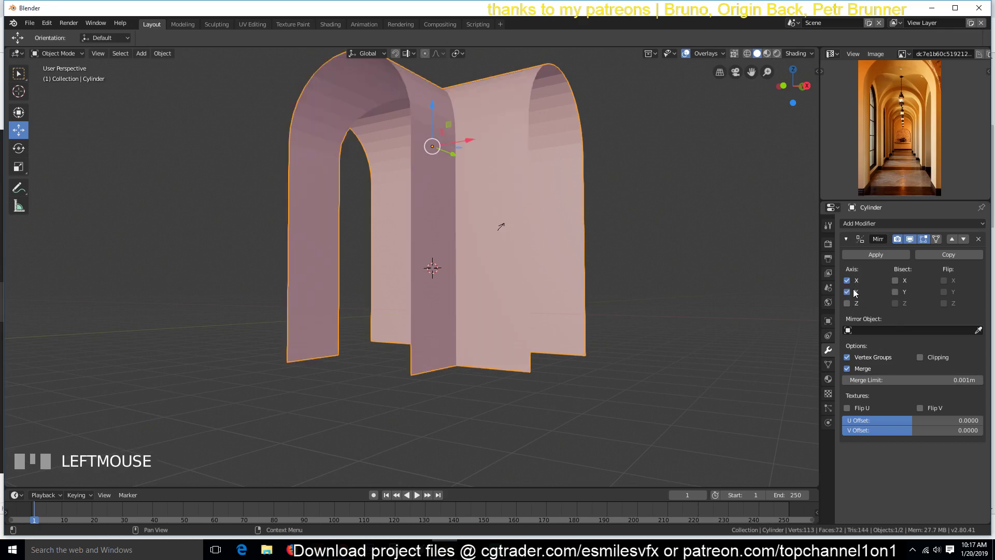
{"action": "key", "text": "`"}
{"action": "key", "text": "KP_0"}
{"action": "key", "text": "`"}
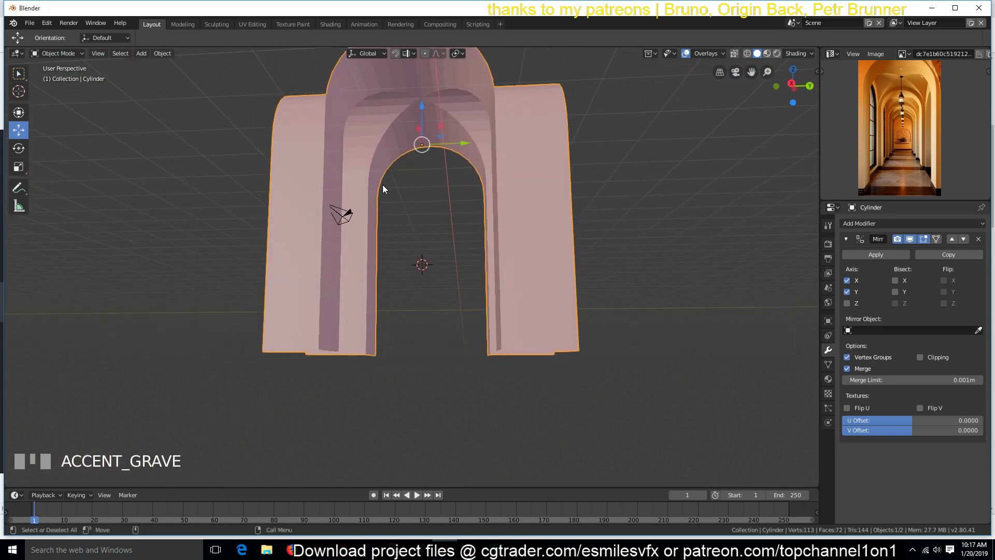
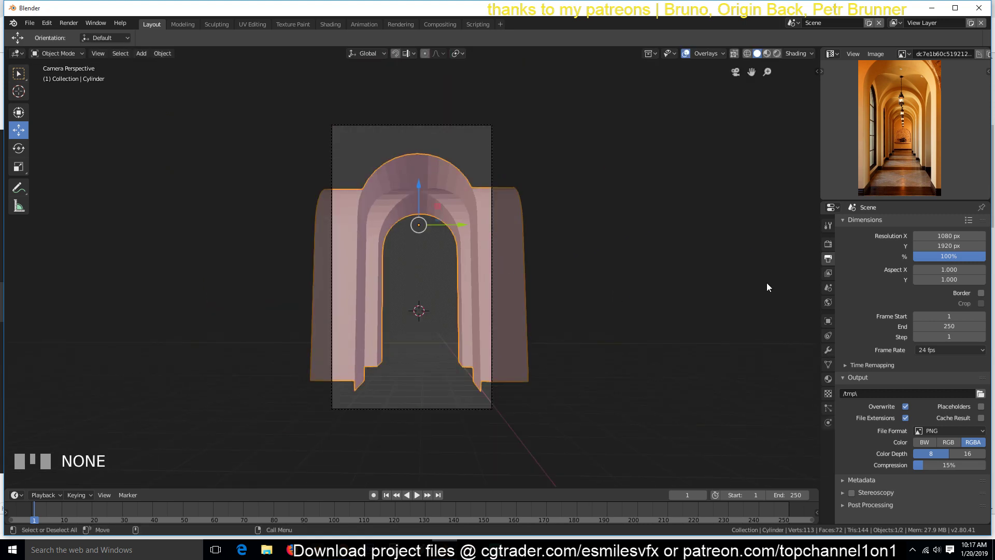
Step: Add an Array modifier to the mirrored arch with Count 5 and relative offset
{"action": "left_click", "coordinate": [831, 350]}
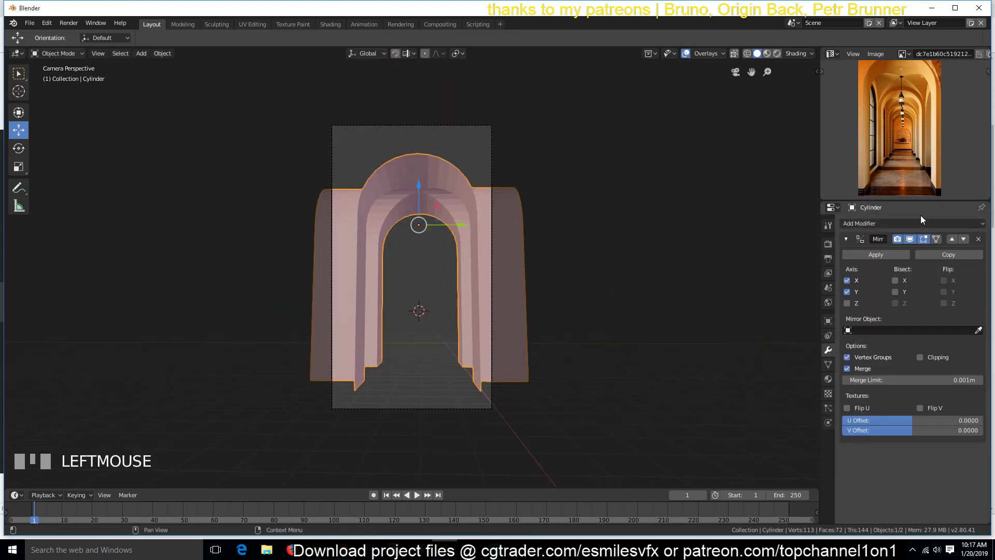
{"action": "left_click_drag", "start_coordinate": [923, 228], "coordinate": [850, 248]}
{"action": "key", "text": "`"}
{"action": "scroll", "scroll_direction": "down", "scroll_amount": 3}
{"action": "left_click", "coordinate": [849, 243]}
{"action": "left_click", "coordinate": [984, 299]}
{"action": "key", "text": "ctrl+m"}
{"action": "left_click", "coordinate": [395, 244]}
{"action": "left_click_drag", "start_coordinate": [371, 238], "coordinate": [240, 225]}
{"action": "key", "text": "KP_0"}
{"action": "key", "text": "alt+a"}
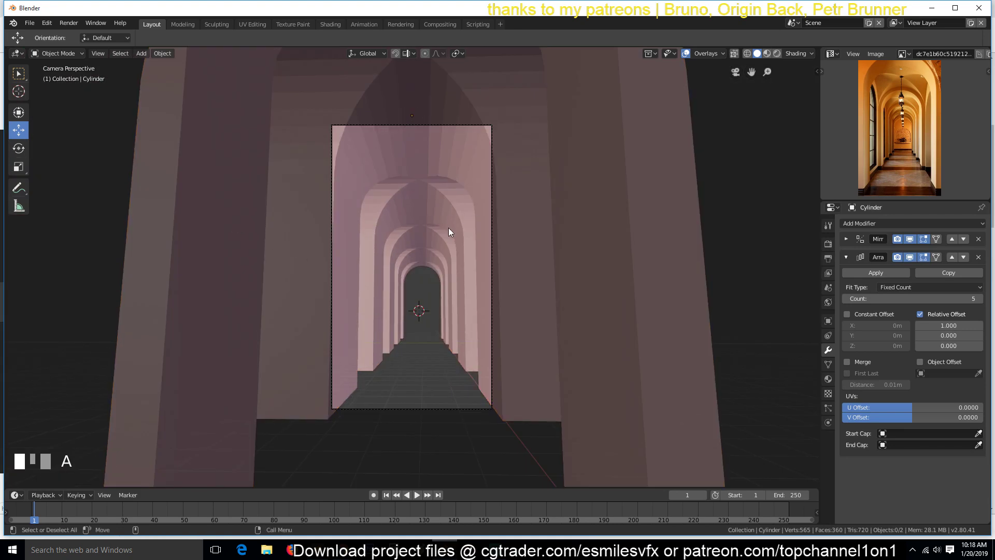
Step: Look over the repeated arches through the camera, then return to a free view
{"action": "scroll", "scroll_direction": "down", "scroll_amount": 3}
{"action": "key", "text": "`"}
{"action": "scroll", "scroll_direction": "down", "scroll_amount": 3}
{"action": "key", "text": "`"}
{"action": "scroll", "scroll_direction": "up", "scroll_amount": 3}
{"action": "key", "text": "`"}
{"action": "scroll", "scroll_direction": "down", "scroll_amount": 3}
{"action": "left_click_drag", "start_coordinate": [442, 208], "coordinate": [445, 198]}
{"action": "key", "text": "`"}
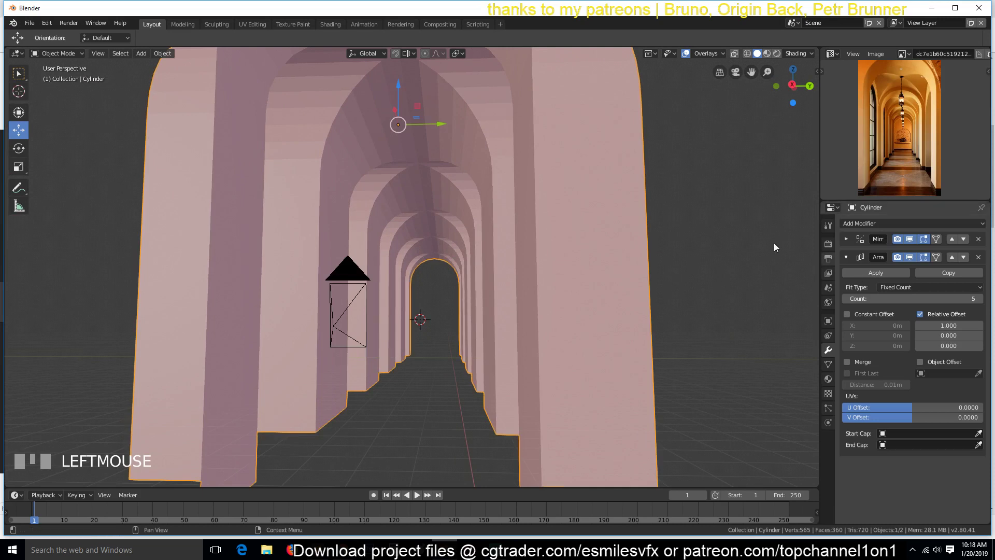
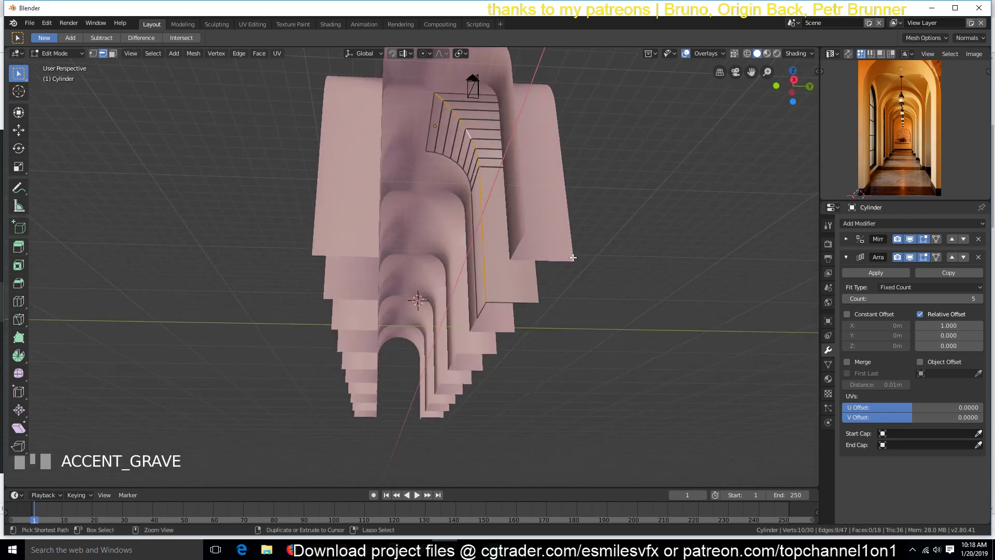
Step: Bevel the vault's sharp curved edge at about 0.19 offset with one segment
{"action": "key", "text": "ctrl+b"}
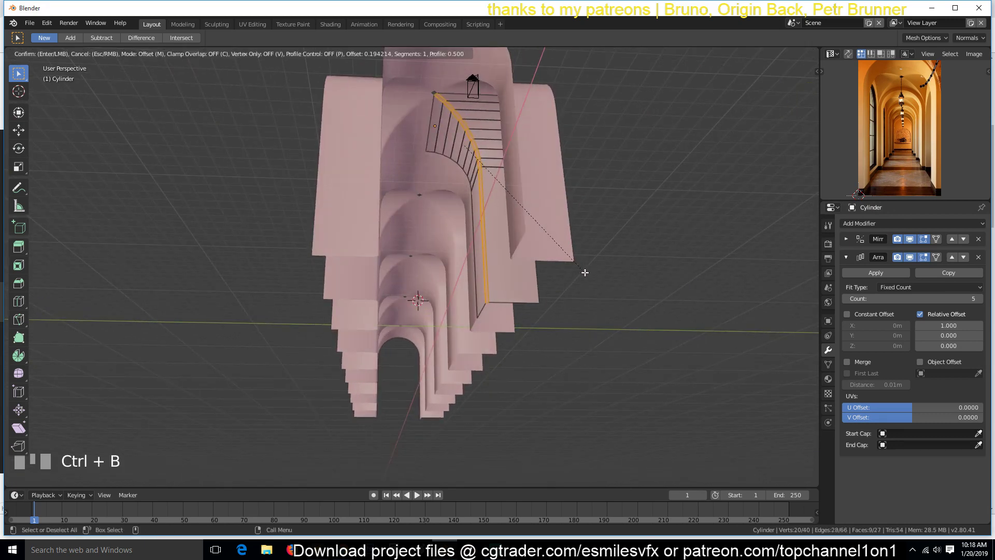
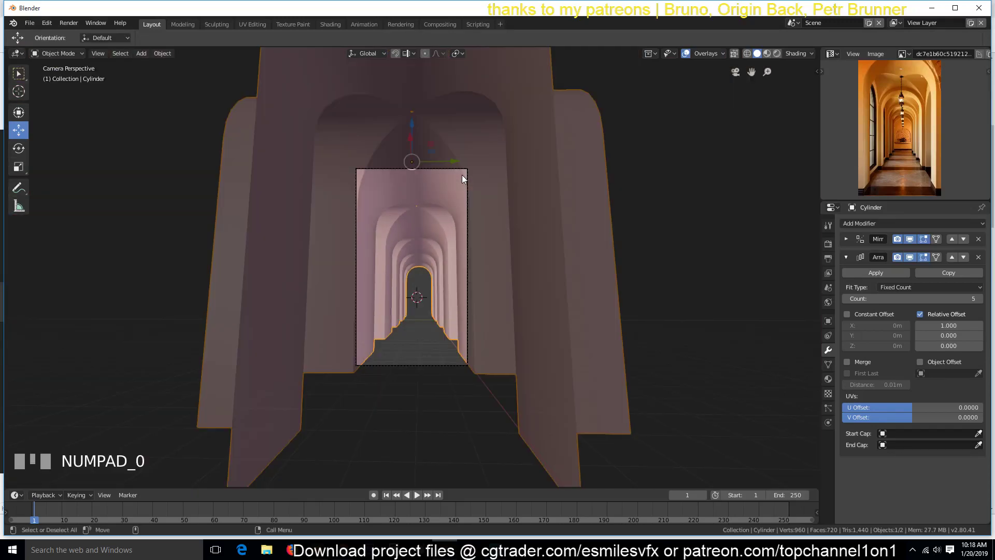
Step: Enter Edit Mode on the arch mesh and clear the selection
{"action": "scroll", "scroll_direction": "down", "scroll_amount": 3}
{"action": "key", "text": "`"}
{"action": "scroll", "scroll_direction": "down", "scroll_amount": 3}
{"action": "key", "text": "`"}
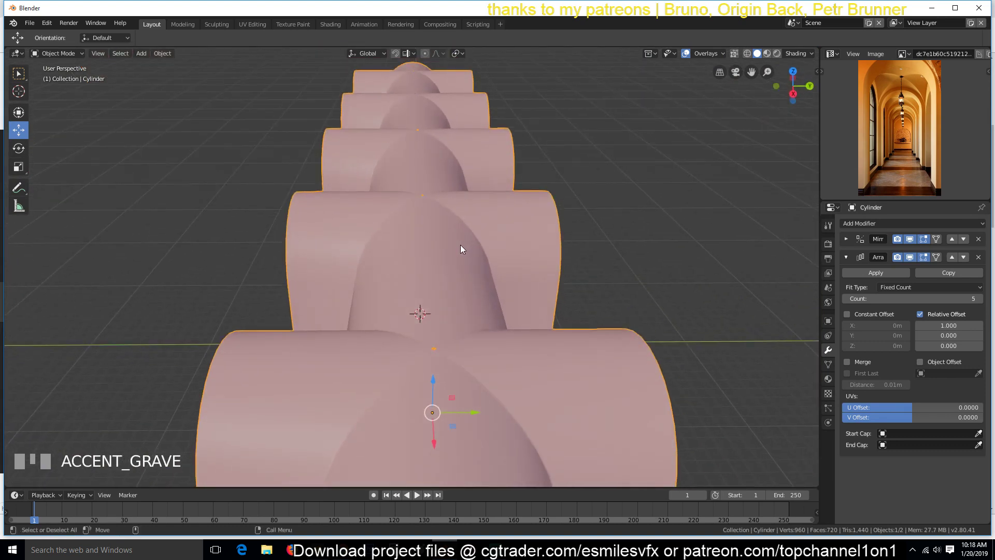
{"action": "key", "text": "Tab"}
{"action": "key", "text": "`"}
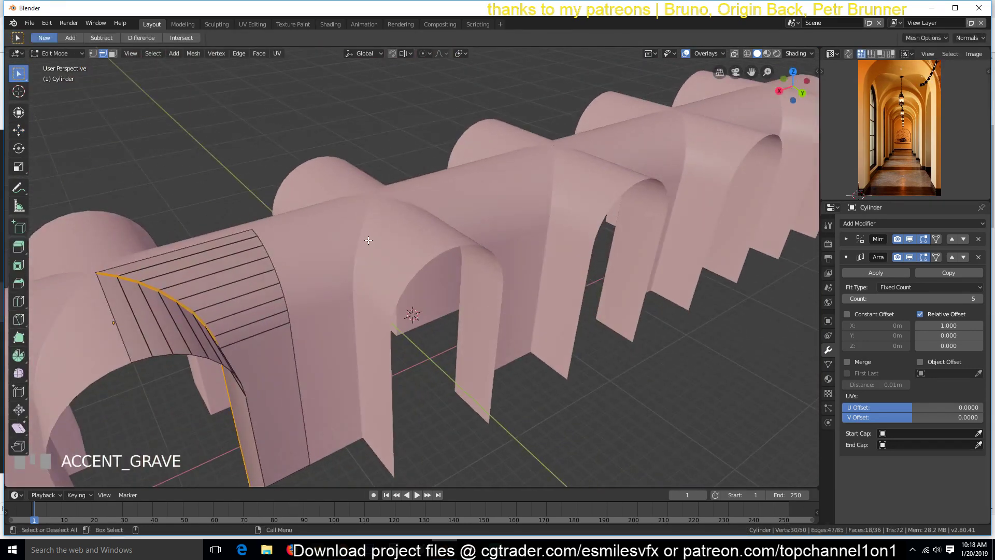
{"action": "key", "text": "alt+a"}
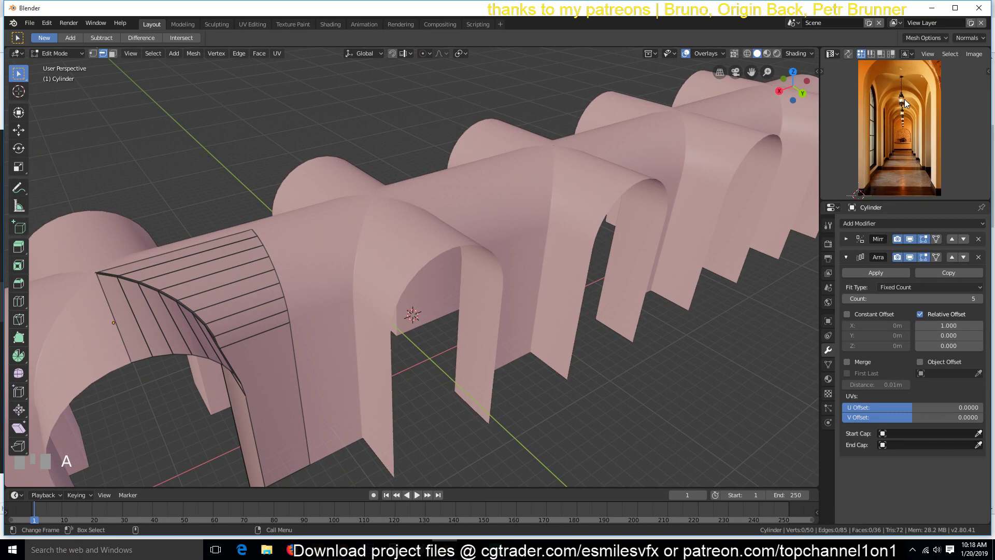
Step: Check the reference photo and camera view, then slide the vault geometry about 2.7 m along X
{"action": "key", "text": "`"}
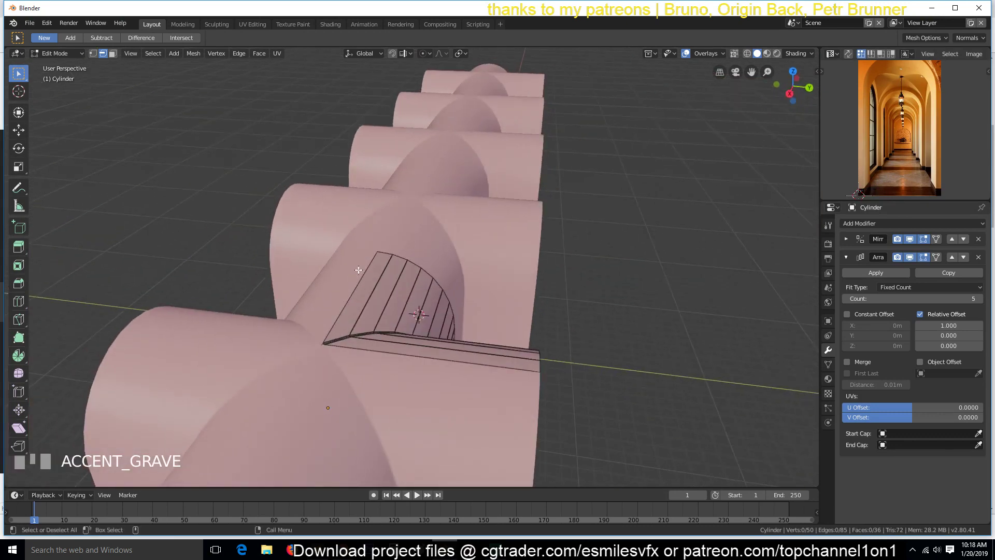
{"action": "scroll", "scroll_direction": "up", "scroll_amount": 3}
{"action": "key", "text": "`"}
{"action": "scroll", "scroll_direction": "up", "scroll_amount": 3}
{"action": "key", "text": "`"}
{"action": "left_click", "coordinate": [932, 97]}
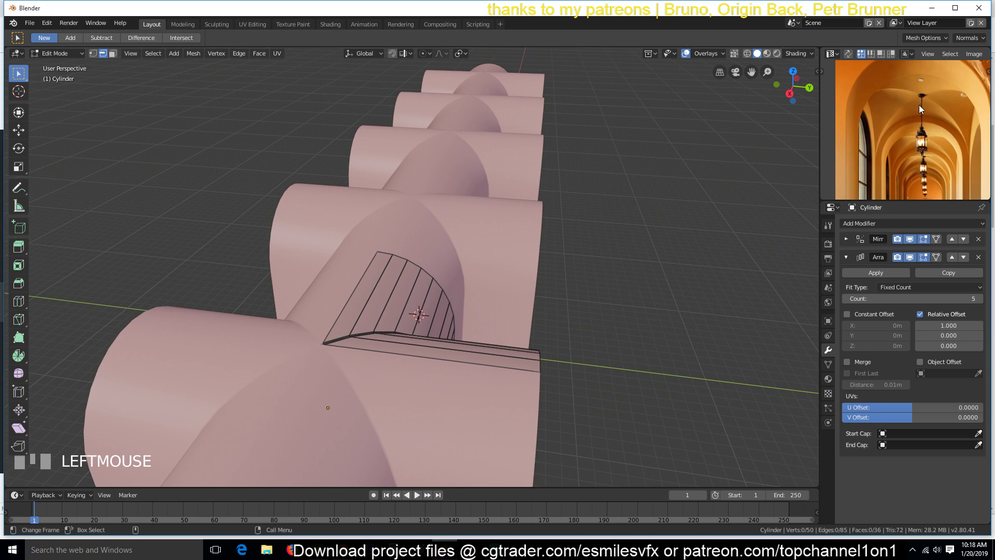
{"action": "key", "text": "KP_0"}
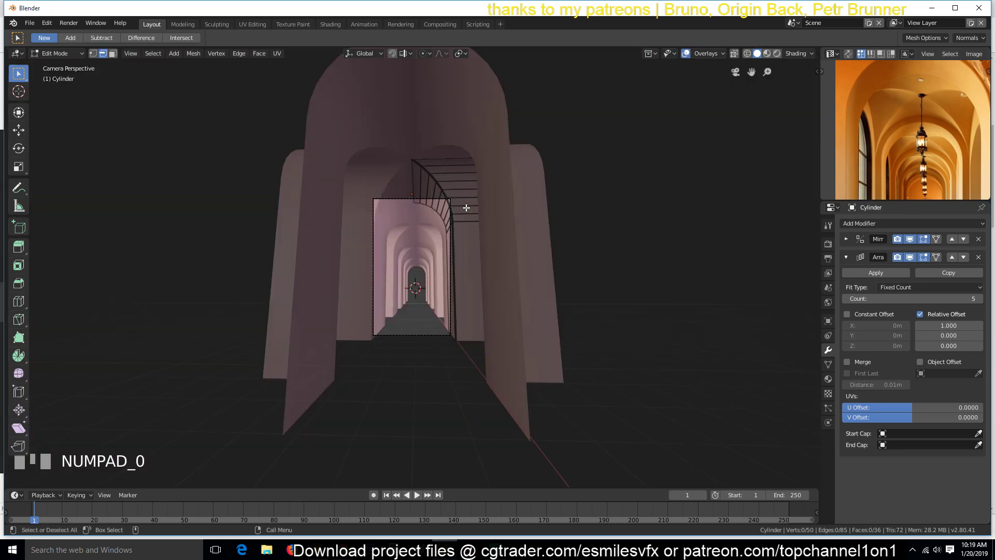
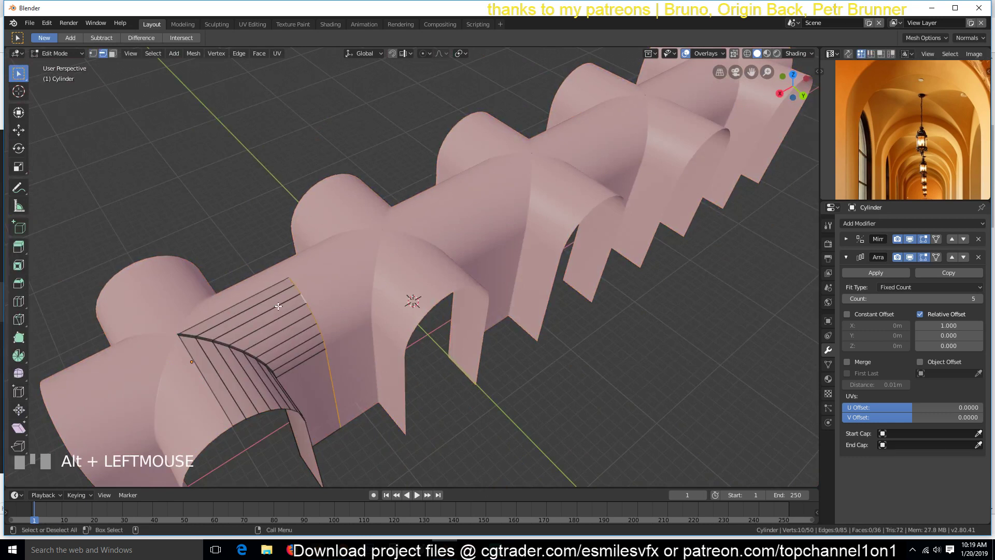
{"action": "key", "text": "g"}
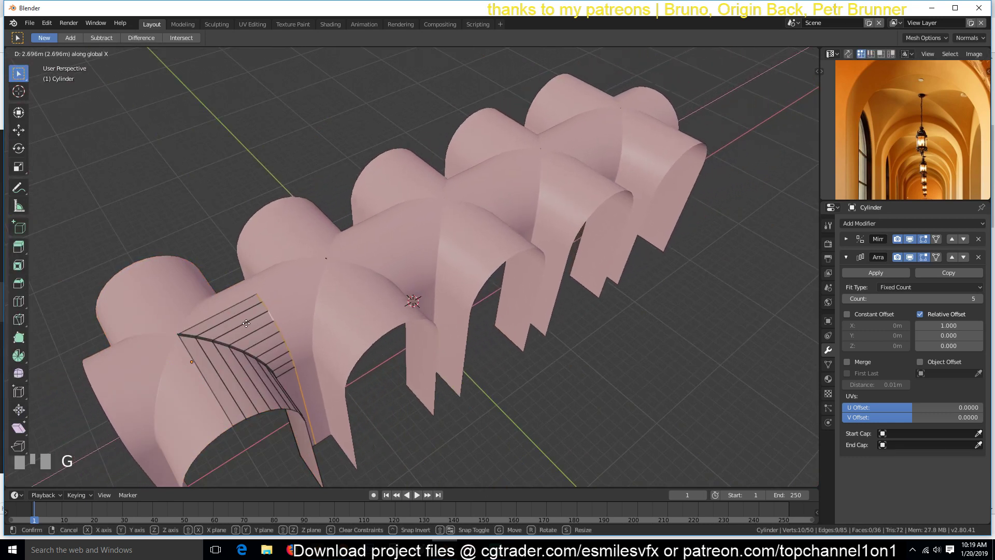
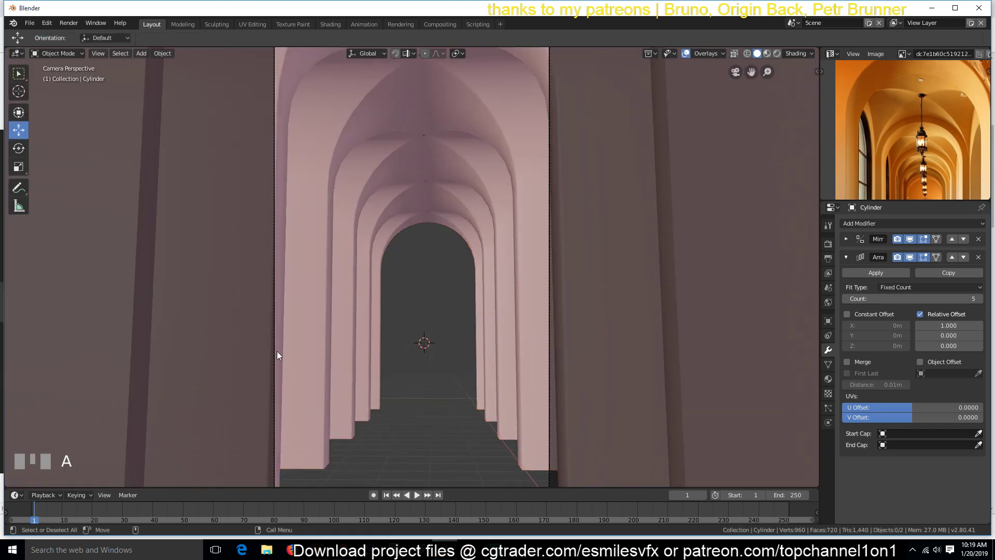
Step: Zoom out above the hallway to look down over the repeated vaults
{"action": "scroll", "scroll_direction": "down", "scroll_amount": 3}
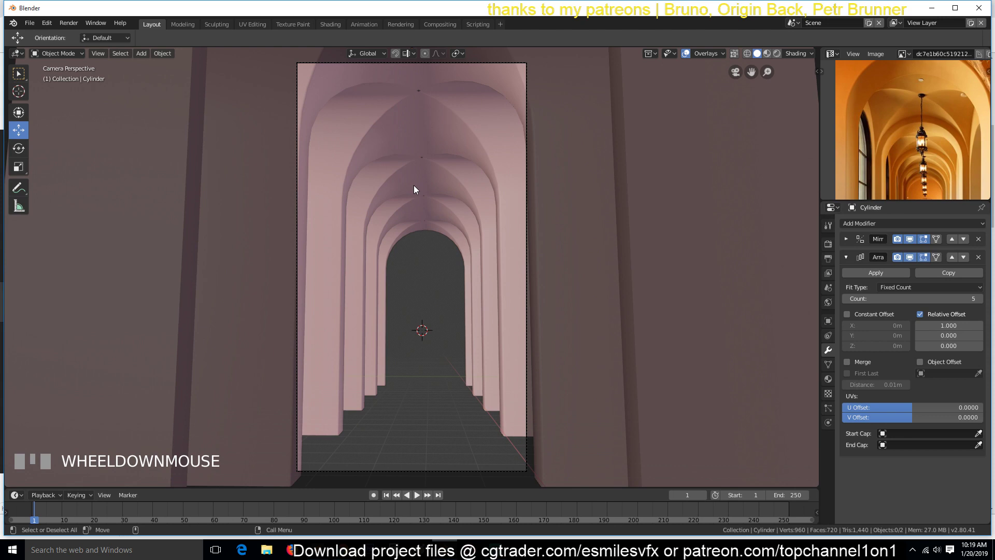
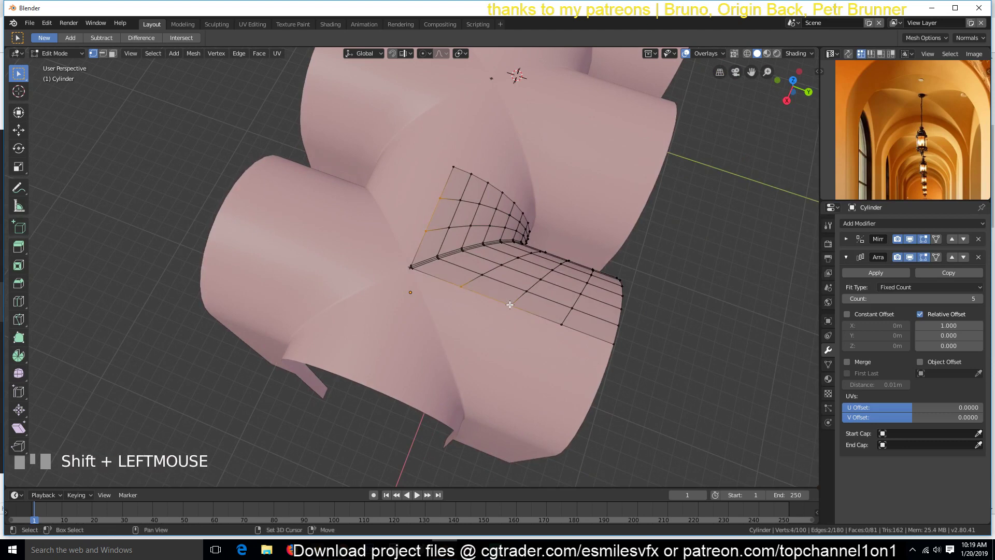
Step: Raise the vault crown vertices with proportional editing and return to Object Mode
{"action": "key", "text": "`"}
{"action": "key", "text": "o"}
{"action": "key", "text": "g"}
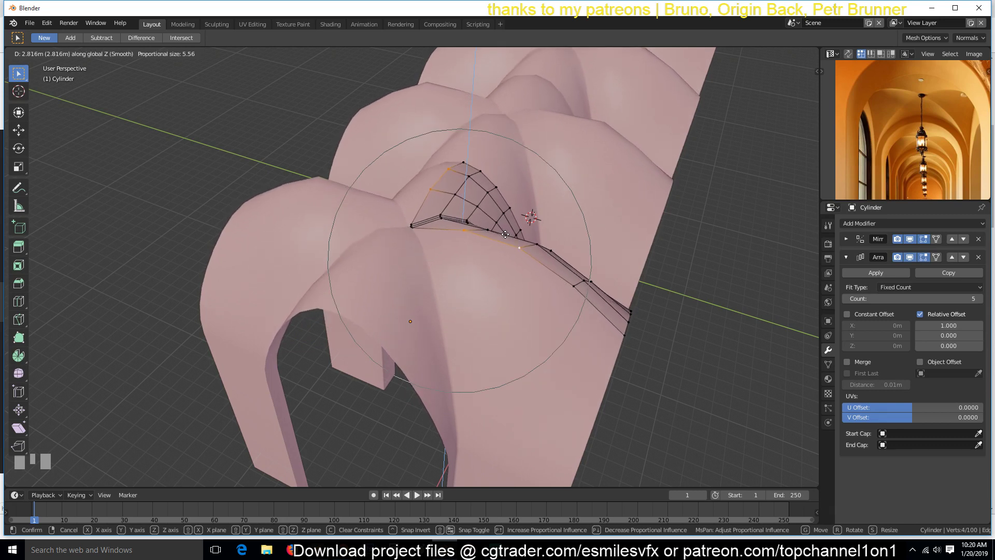
{"action": "key", "text": "Tab"}
{"action": "key", "text": "`"}
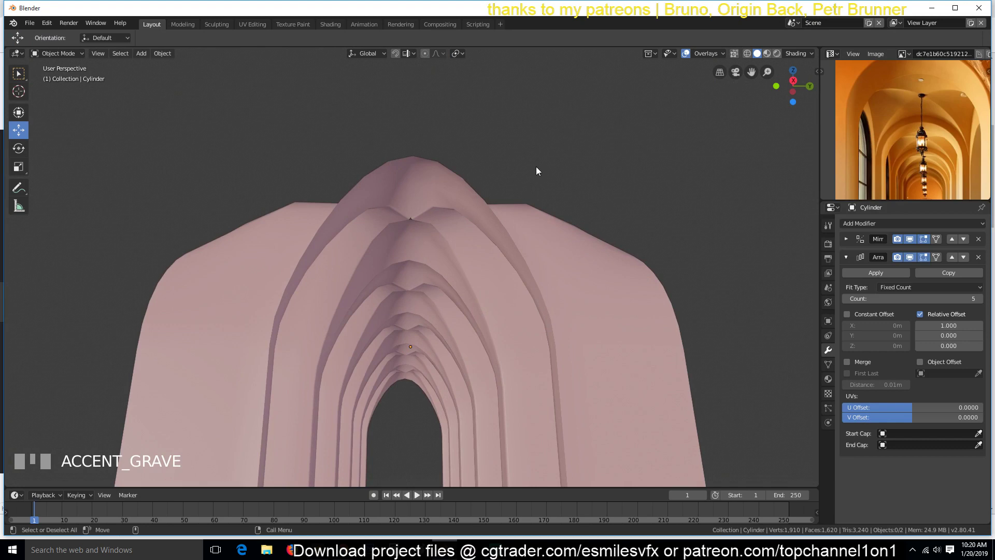
Step: Check the arches in front and side ortho views and undo the test move
{"action": "key", "text": "KP_1"}
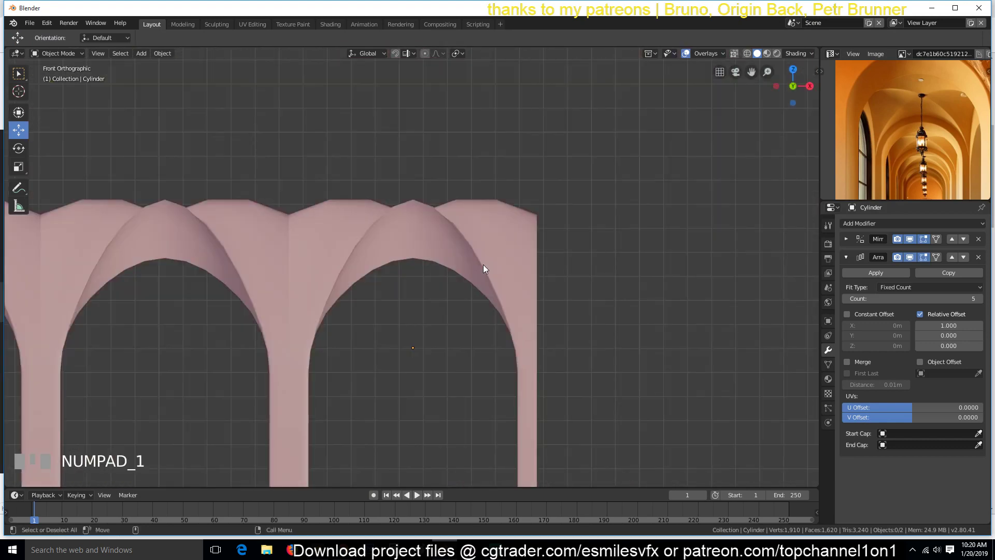
{"action": "key", "text": "KP_3"}
{"action": "key", "text": "Tab"}
{"action": "key", "text": "ctrl+z"}
{"action": "key", "text": "ctrl+z"}
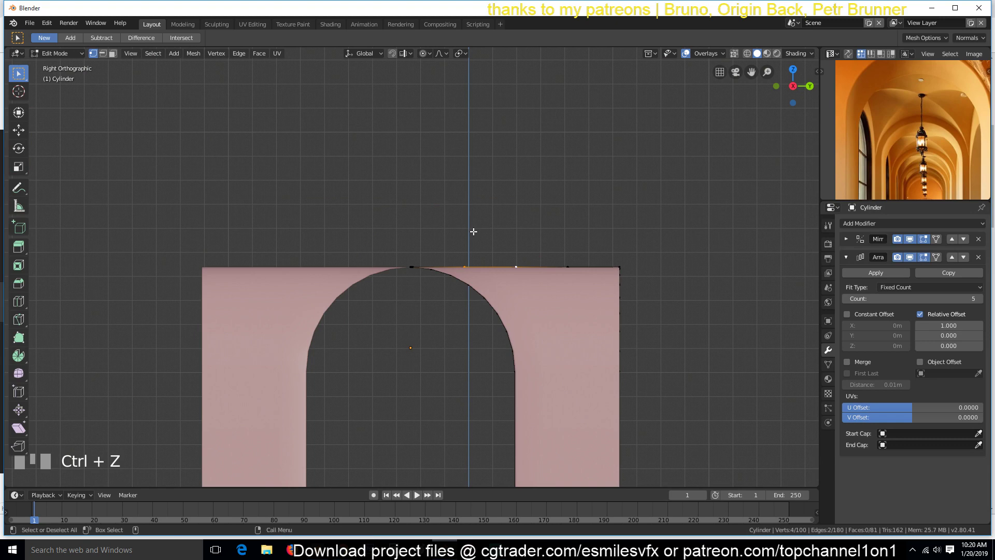
{"action": "key", "text": "`"}
{"action": "key", "text": "KP_1"}
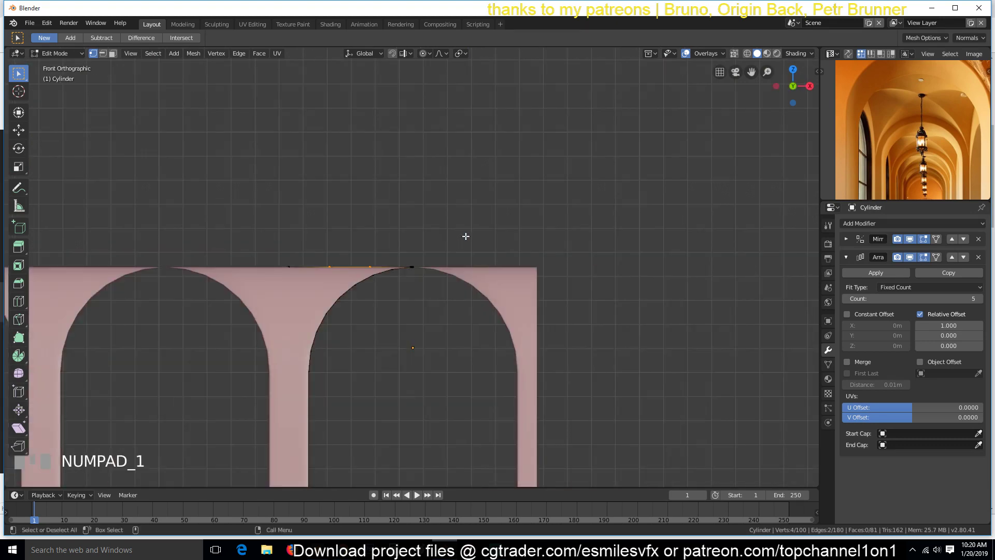
{"action": "key", "text": "`"}
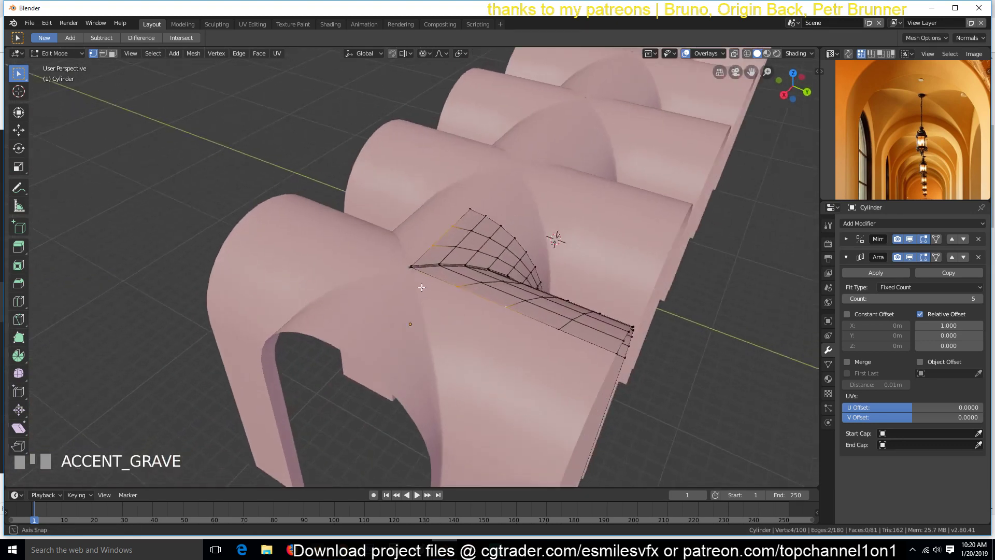
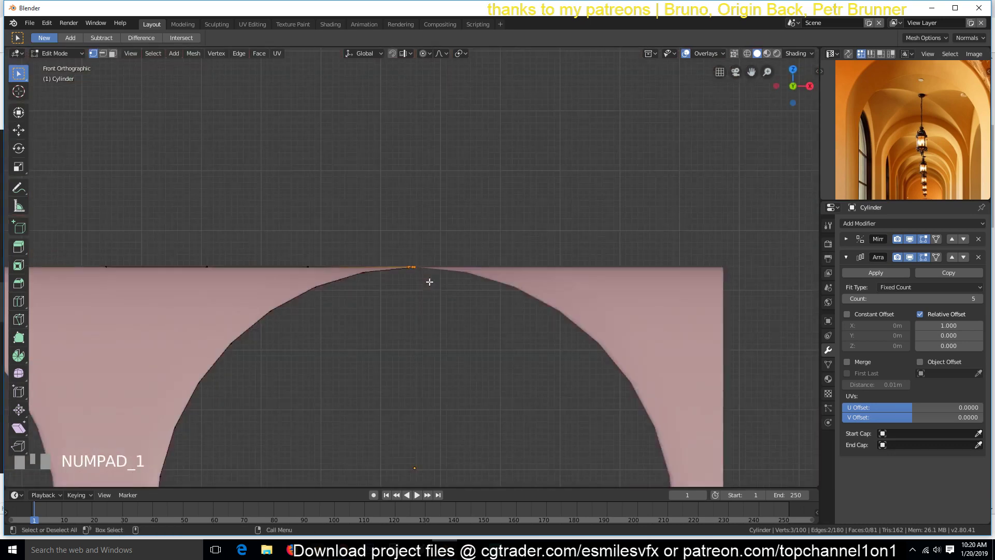
Step: From side view, drag the crossing-vault crown vertex about 1.18 m down along Z with proportional falloff
{"action": "key", "text": "KP_3"}
{"action": "key", "text": "g"}
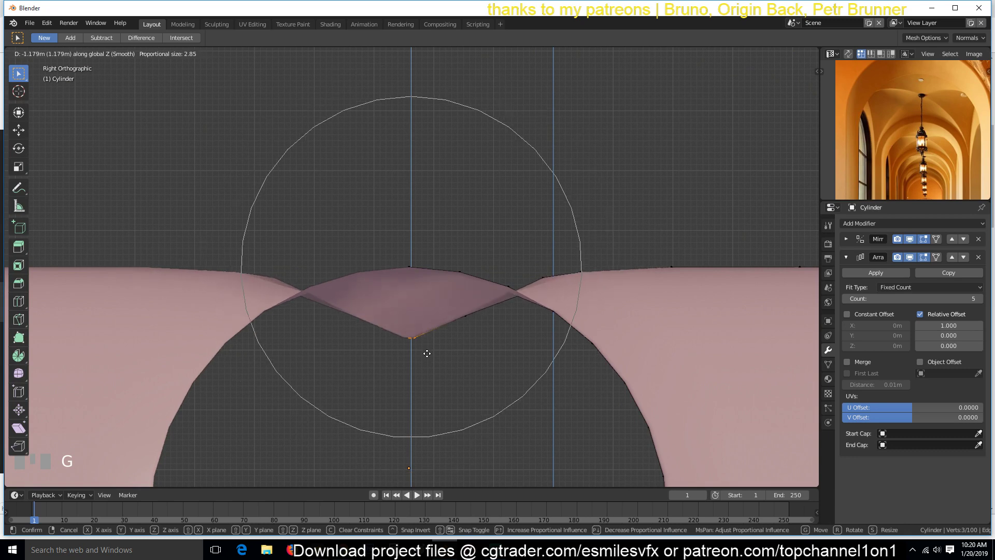
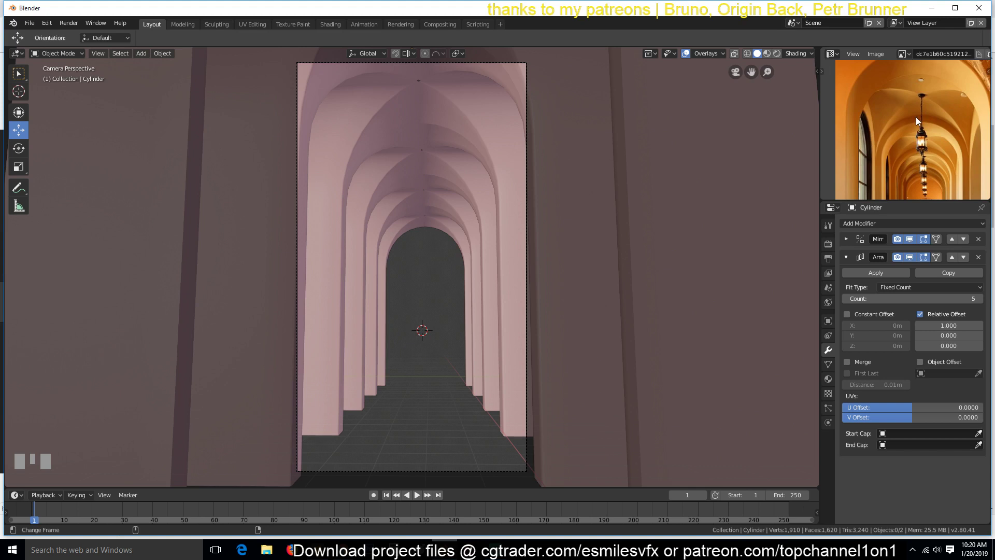
Step: Undo the last change before cleaning up the mirrored arch halves
{"action": "key", "text": "ctrl+z"}
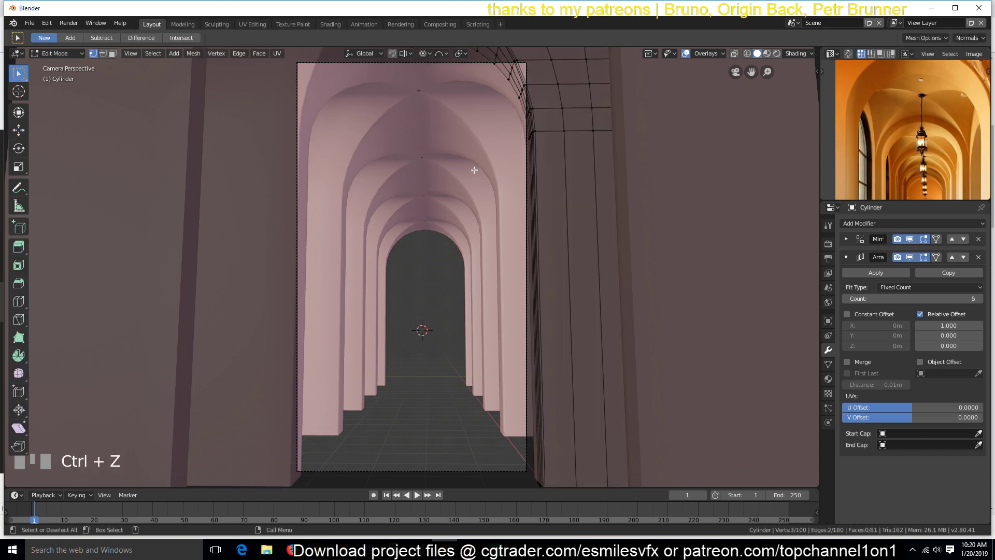
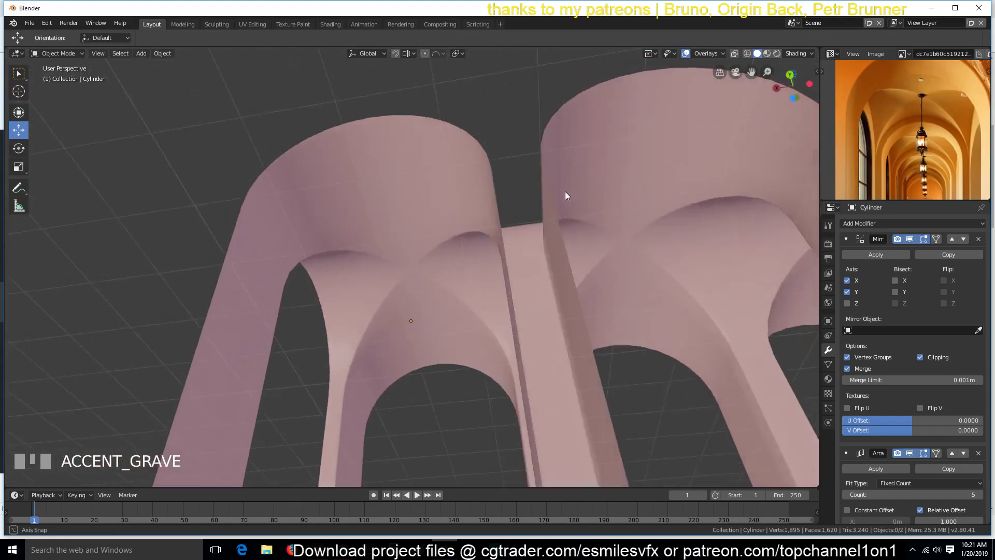
Step: Edit the arch mesh from top view to expose the vault patch, then return to perspective
{"action": "key", "text": "Tab"}
{"action": "key", "text": "`"}
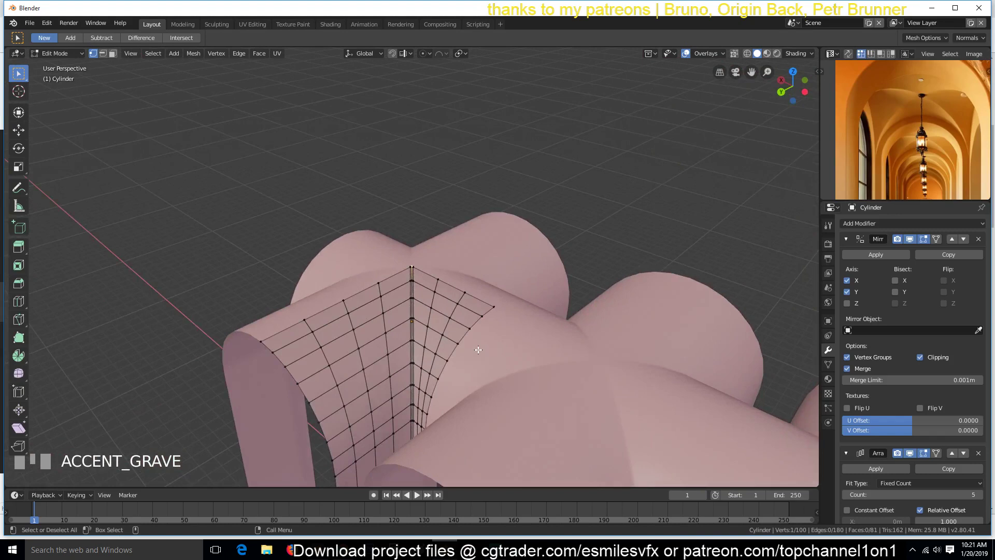
{"action": "key", "text": "`"}
{"action": "key", "text": "KP_7"}
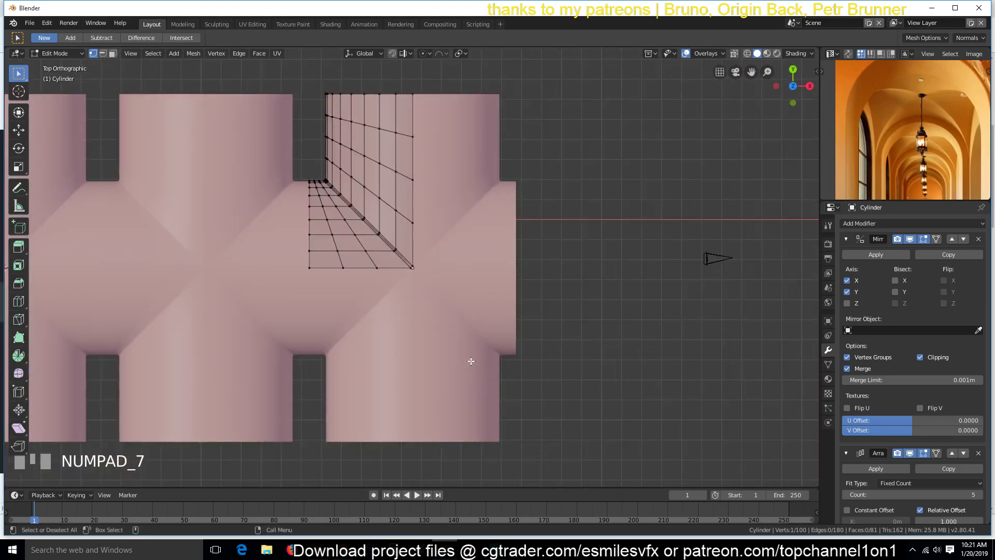
{"action": "key", "text": "`"}
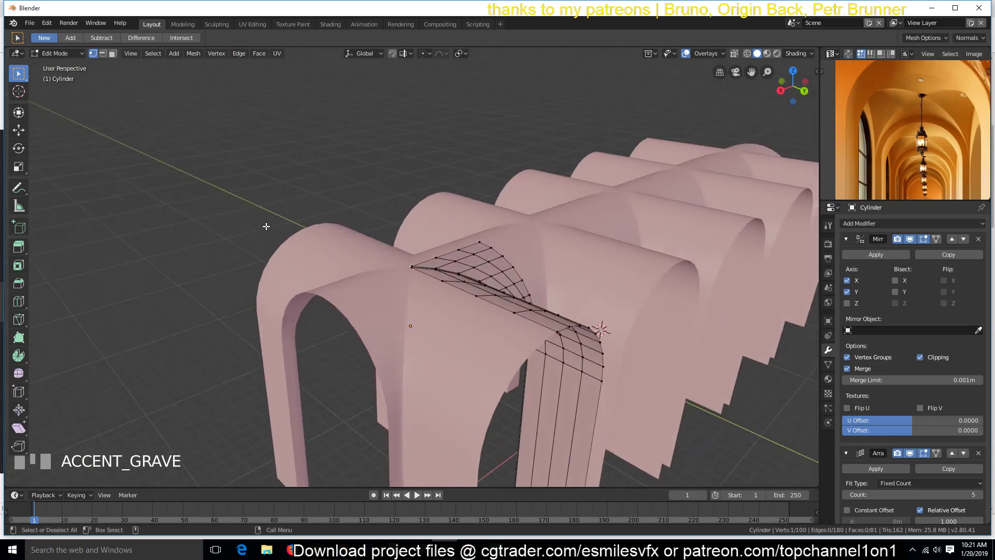
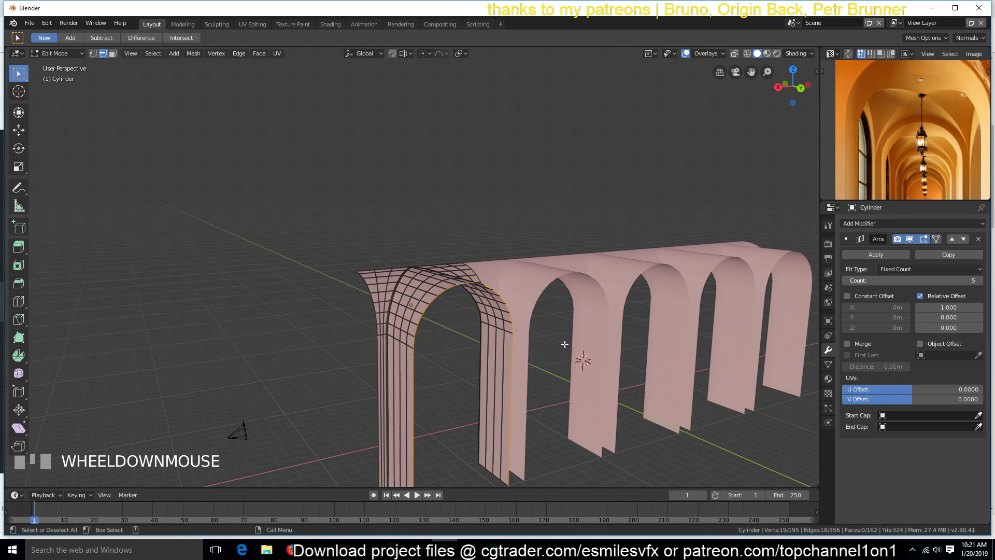
Step: In face mode, inset and extrude the arch end face about 0.9 m into a framed reveal
{"action": "key", "text": "f"}
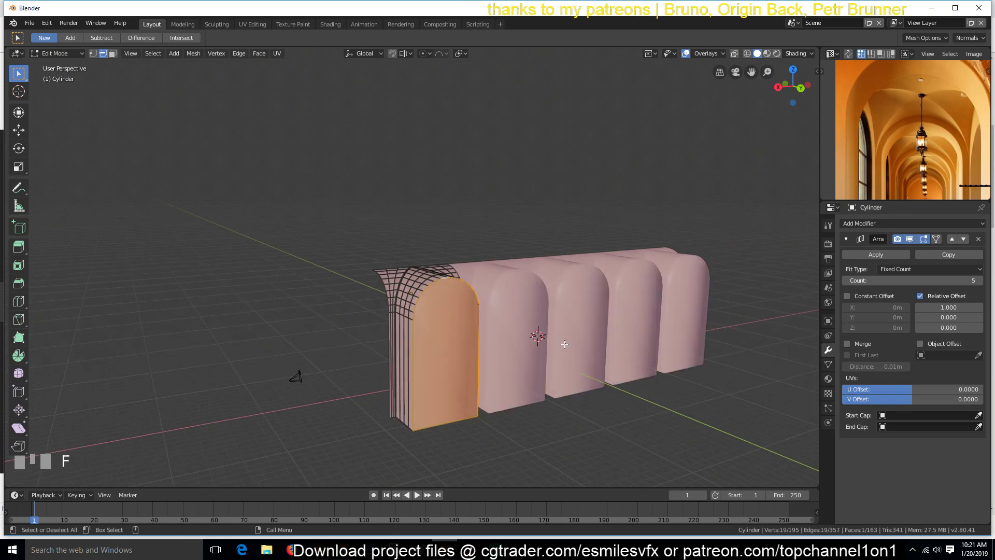
{"action": "key", "text": "KP_Decimal"}
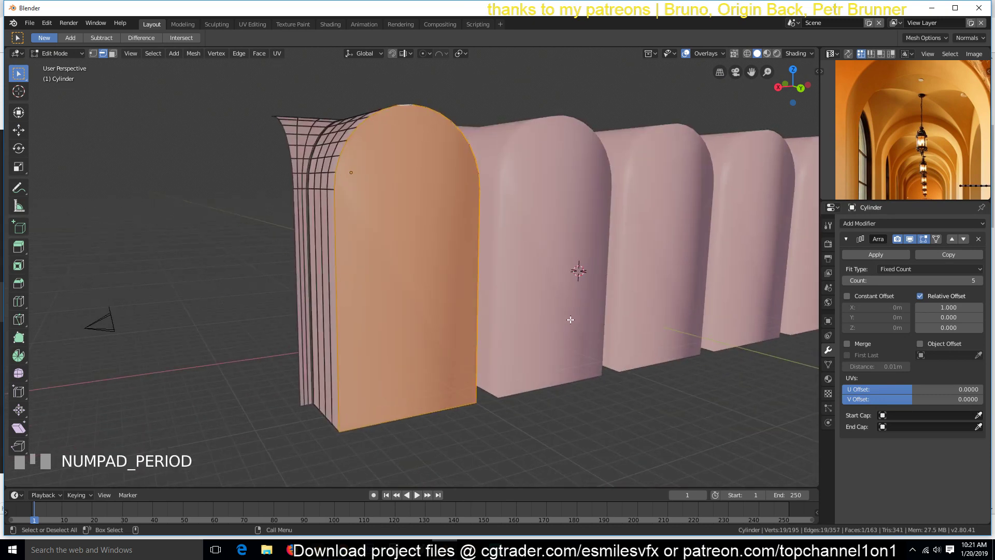
{"action": "key", "text": "i"}
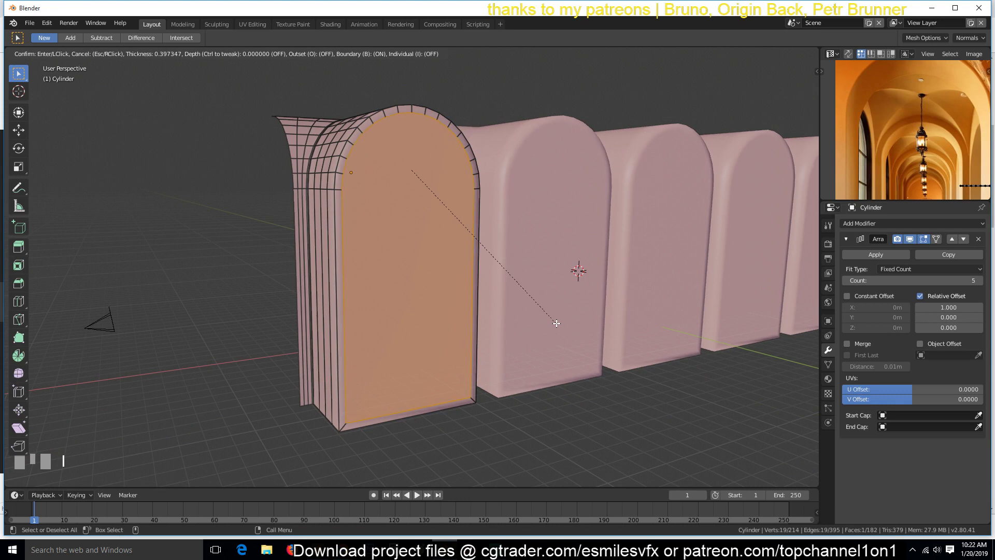
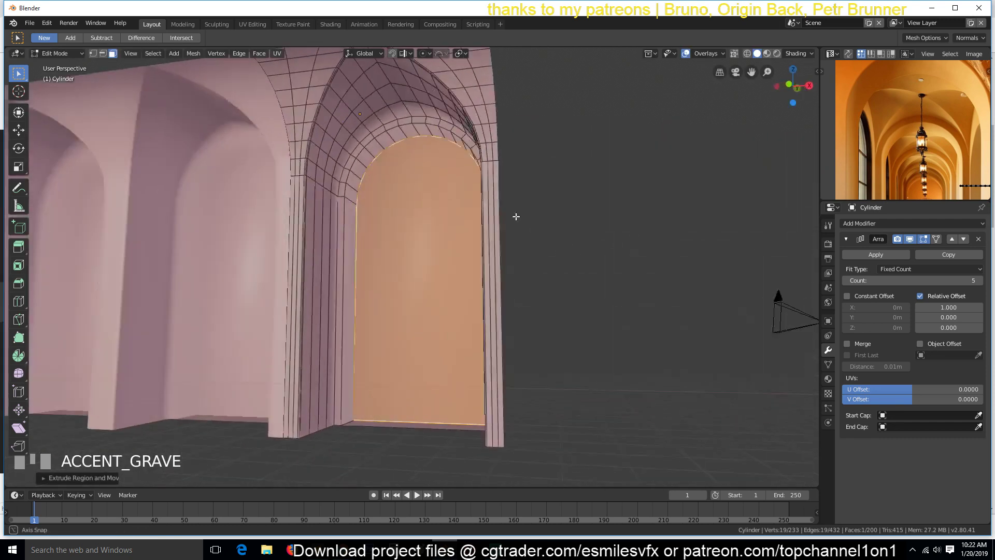
{"action": "key", "text": "Tab"}
{"action": "key", "text": "`"}
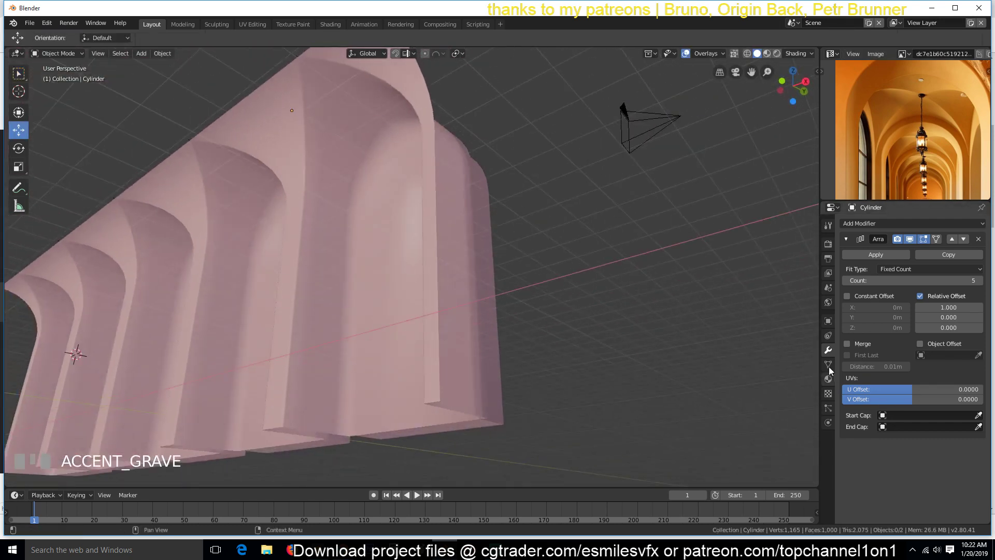
Step: Enable Auto Smooth under Normals in the hallway mesh's Object Data properties
{"action": "left_click", "coordinate": [835, 370]}
{"action": "scroll", "scroll_direction": "down", "scroll_amount": 3}
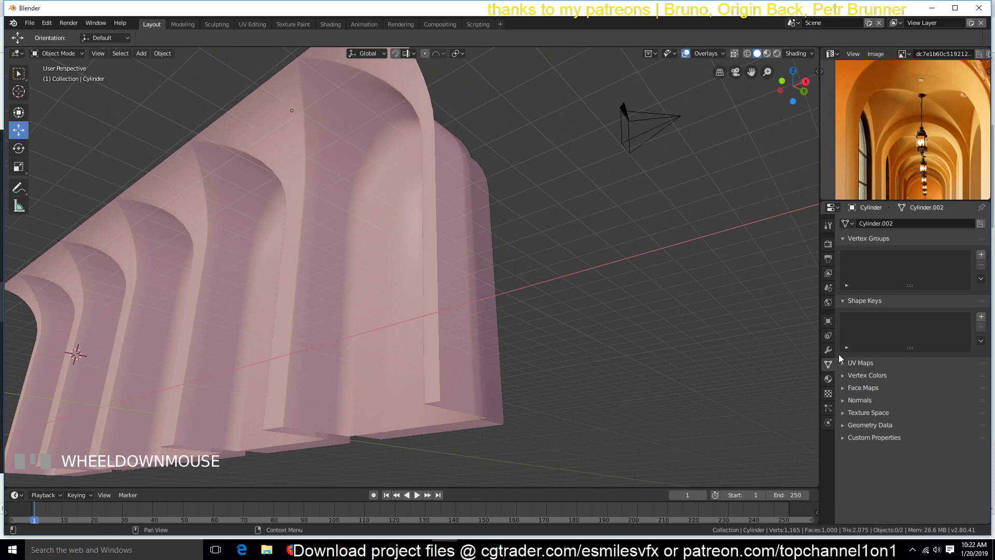
{"action": "left_click", "coordinate": [870, 410]}
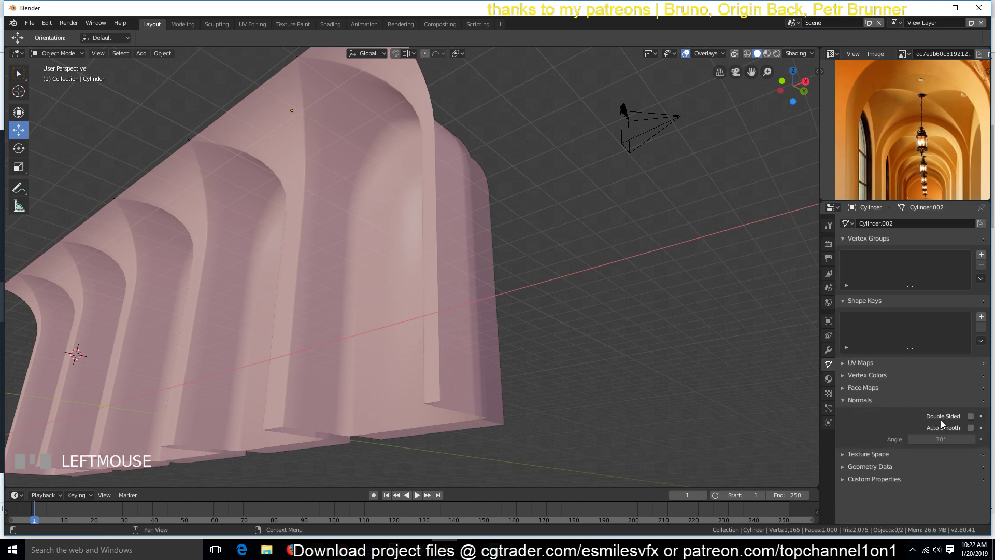
{"action": "left_click", "coordinate": [975, 432]}
{"action": "key", "text": "`"}
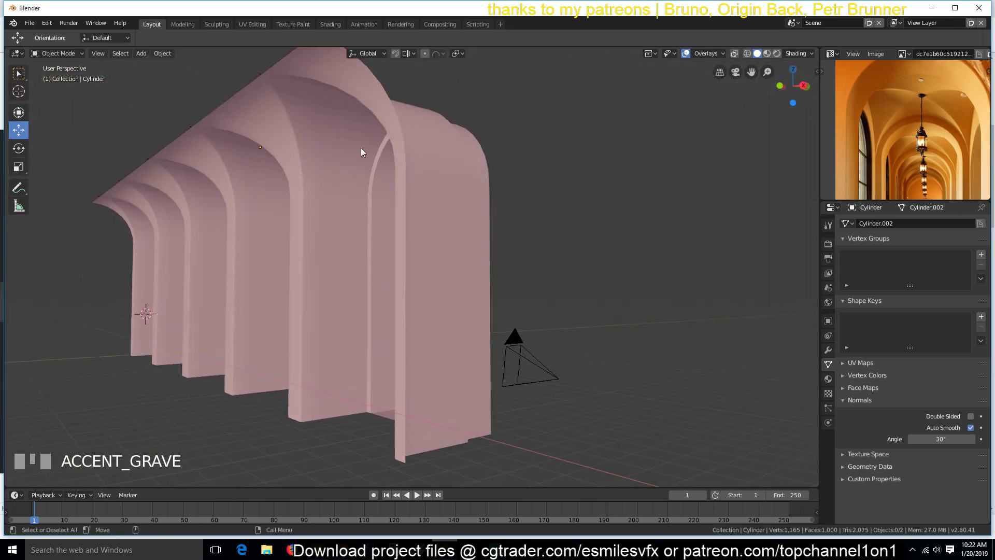
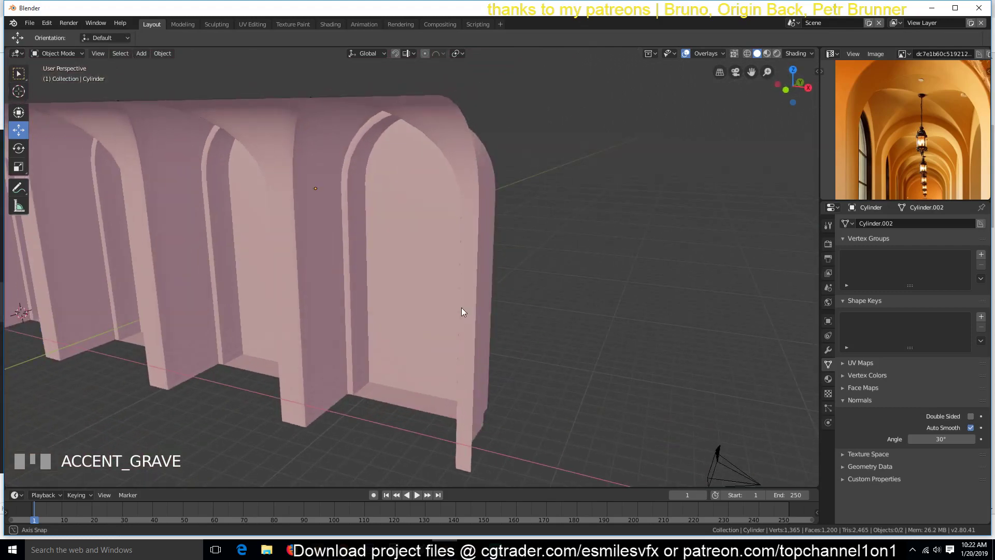
Step: Toggle in and out of Edit Mode, orbit, and select the arched hallway object
{"action": "key", "text": "Tab"}
{"action": "key", "text": "`"}
{"action": "key", "text": "Tab"}
{"action": "key", "text": "`"}
{"action": "left_click", "coordinate": [473, 210]}
{"action": "key", "text": "`"}
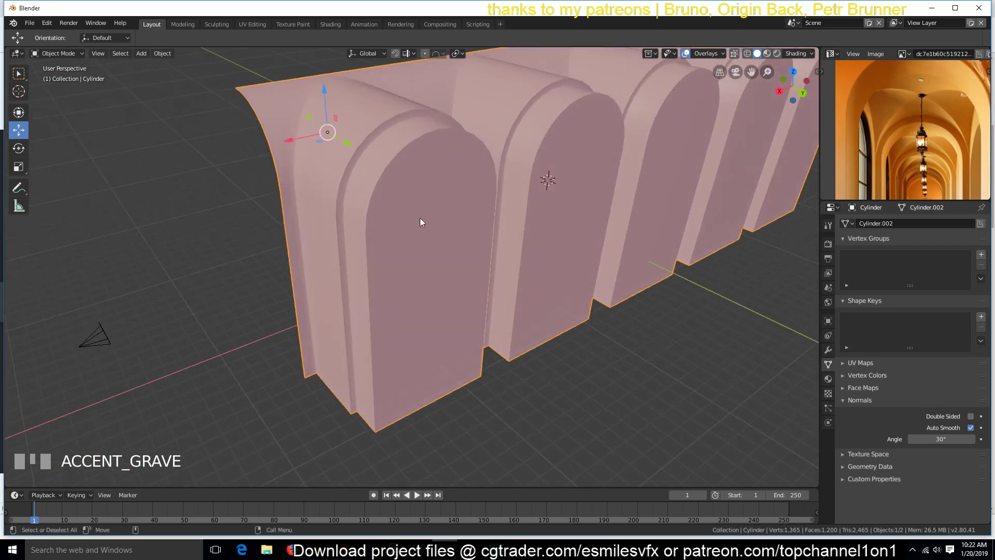
{"action": "scroll", "scroll_direction": "down", "scroll_amount": 3}
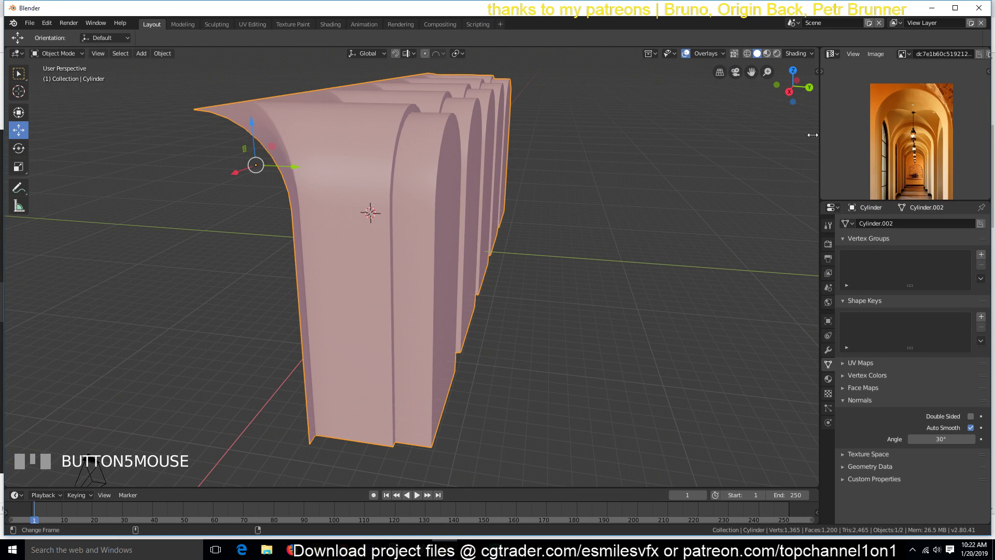
Step: Turn on ambient occlusion in the Eevee render settings
{"action": "scroll", "scroll_direction": "down", "scroll_amount": 3}
{"action": "left_click", "coordinate": [834, 247]}
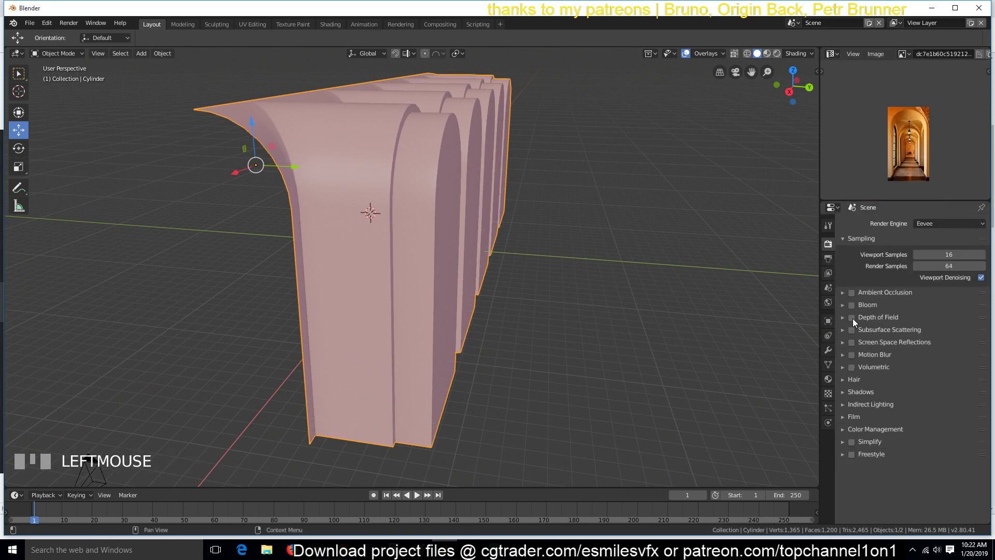
{"action": "left_click", "coordinate": [858, 298]}
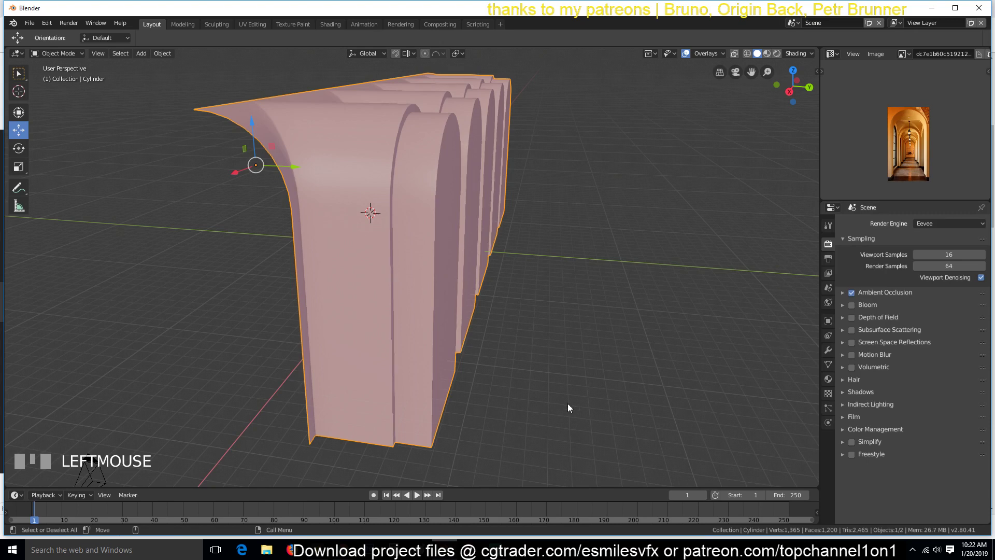
Step: Place a Mirror modifier above the Array and mirror the hallway along Y
{"action": "left_click", "coordinate": [834, 351]}
{"action": "left_click_drag", "start_coordinate": [936, 223], "coordinate": [854, 285]}
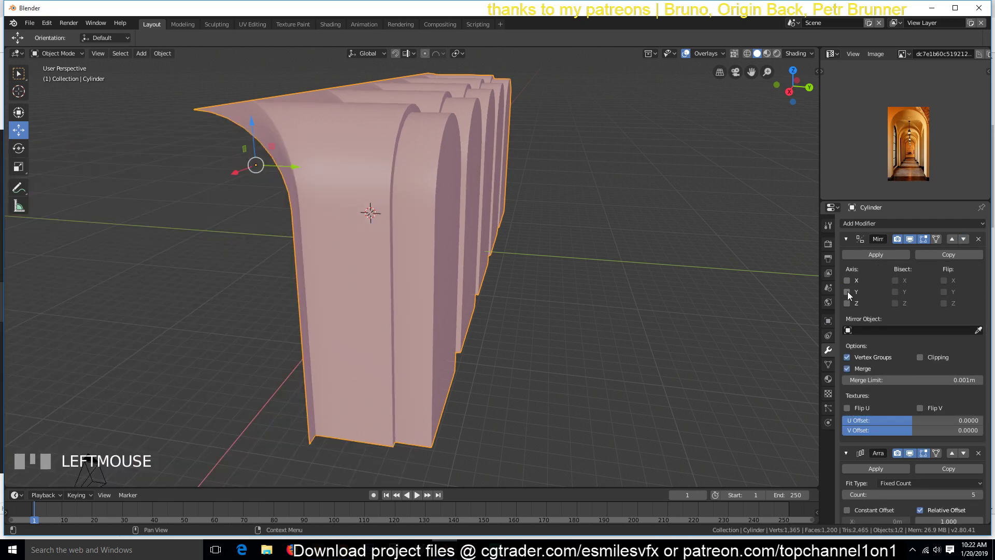
{"action": "left_click", "coordinate": [851, 295]}
{"action": "scroll", "scroll_direction": "down", "scroll_amount": 3}
Step: Add a plane, scale it, and move it about 3.35 m along Z beneath the arches as the floor
{"action": "key", "text": "KP_0"}
{"action": "key", "text": "alt+a"}
{"action": "key", "text": "shift+a"}
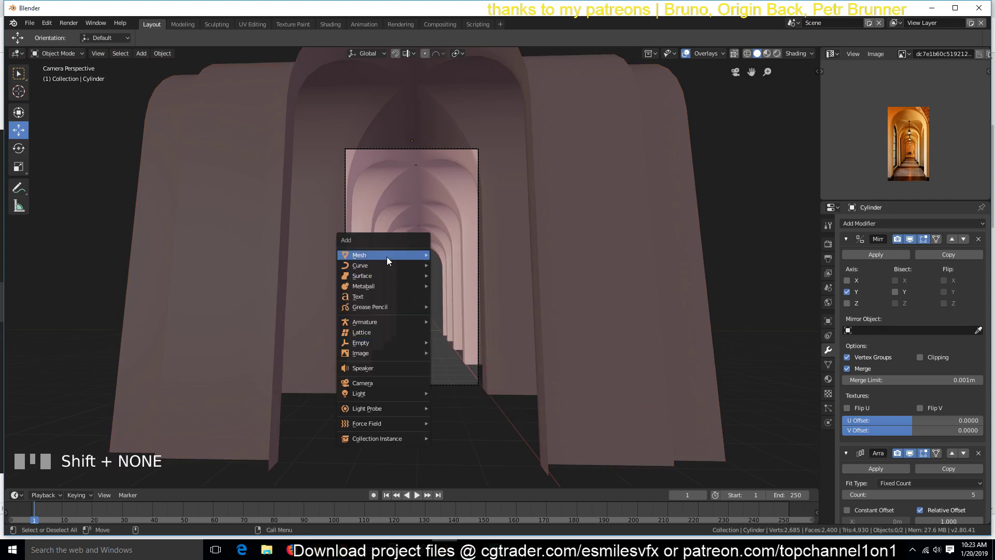
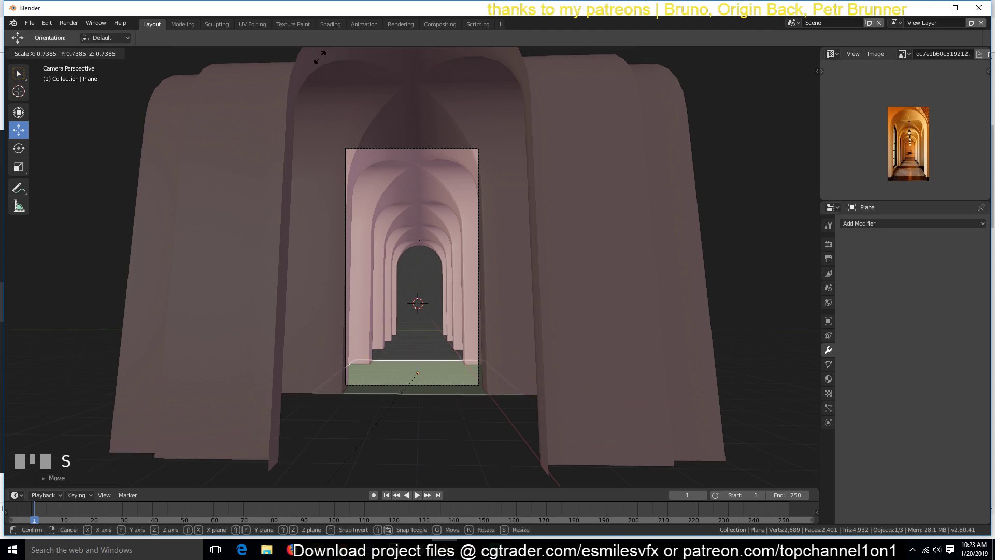
{"action": "left_click", "coordinate": [124, 299]}
{"action": "key", "text": "g"}
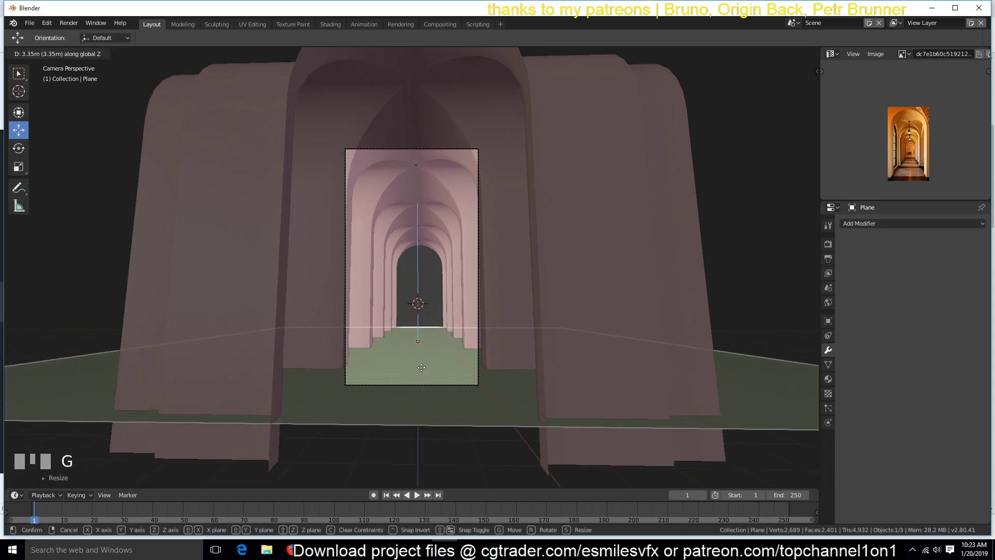